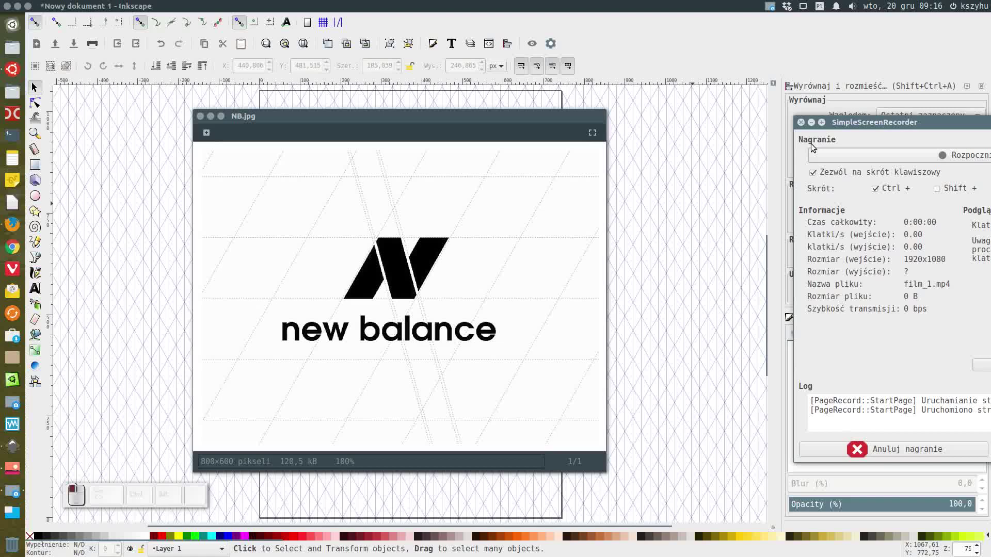
# Place the NB.jpg reference image at the upper right beside the page and pick the Bezier pen
pyautogui.click(814, 119)
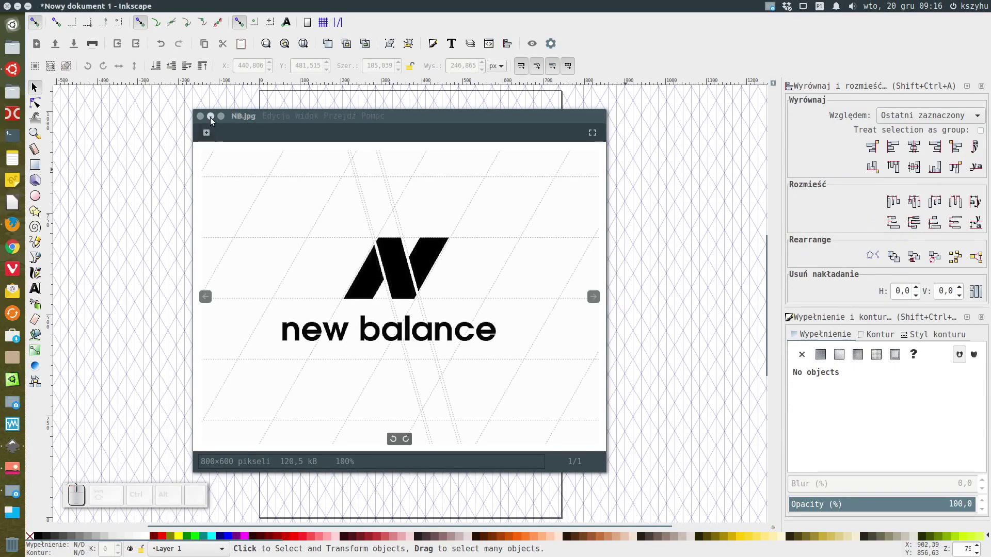
pyautogui.moveTo(286, 118); pyautogui.dragTo(723, 59)
pyautogui.click(39, 264)
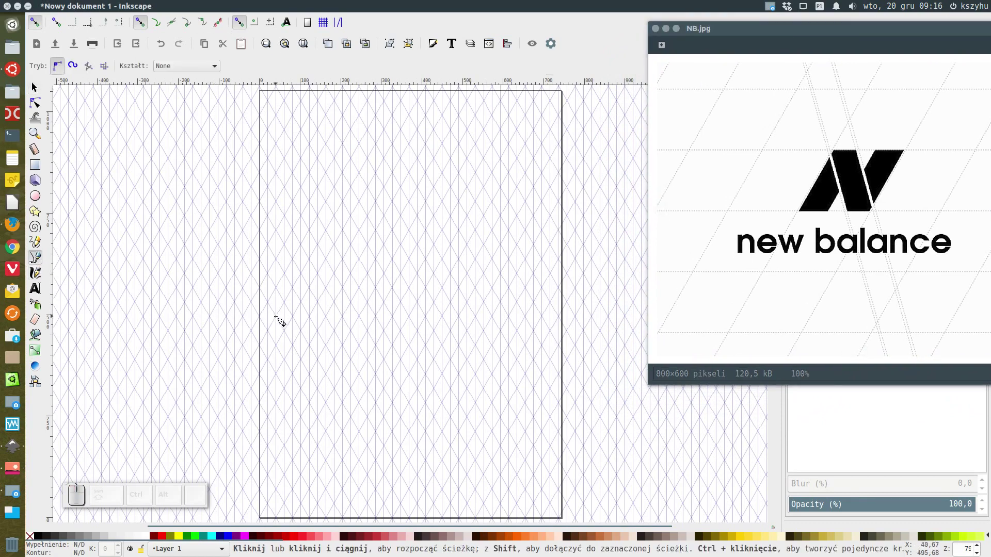
# With grid snapping on, draw a closed slanted parallelogram on grid points at the upper left
pyautogui.click(327, 26)
pyautogui.click(341, 27)
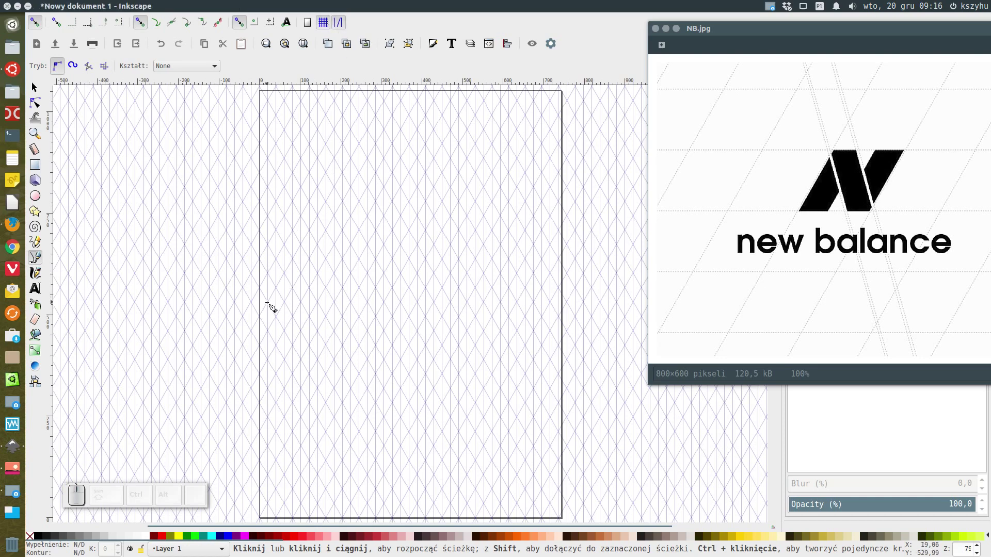
pyautogui.click(36, 86)
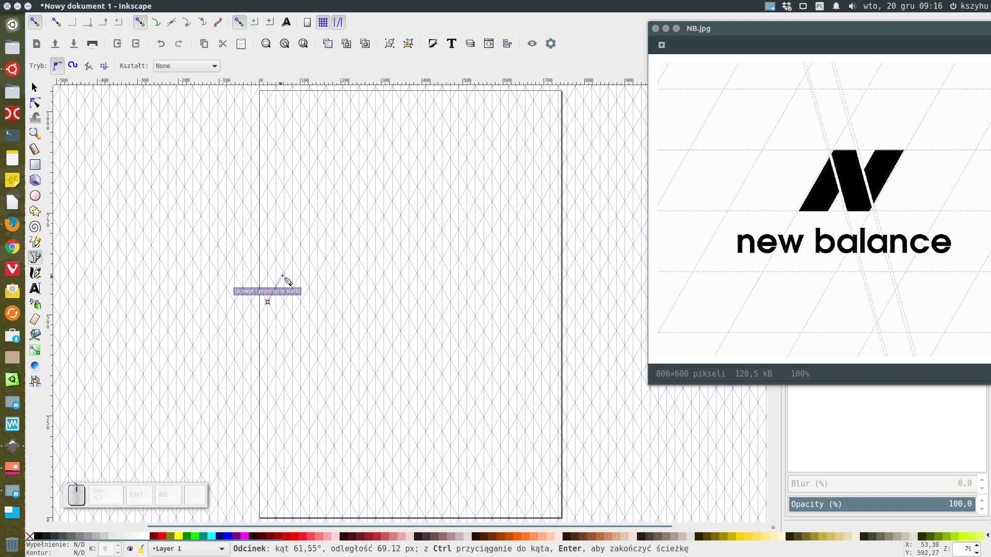
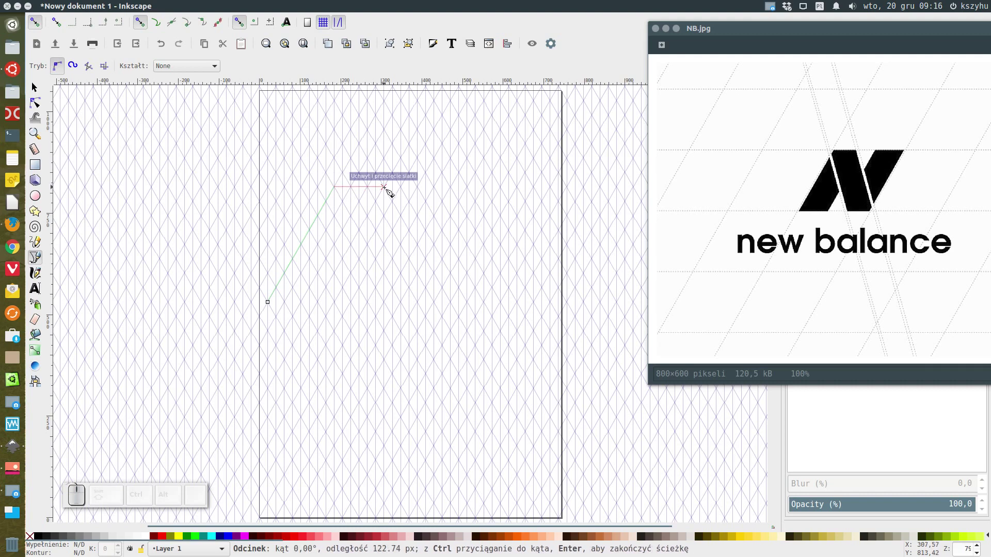
pyautogui.click(391, 193)
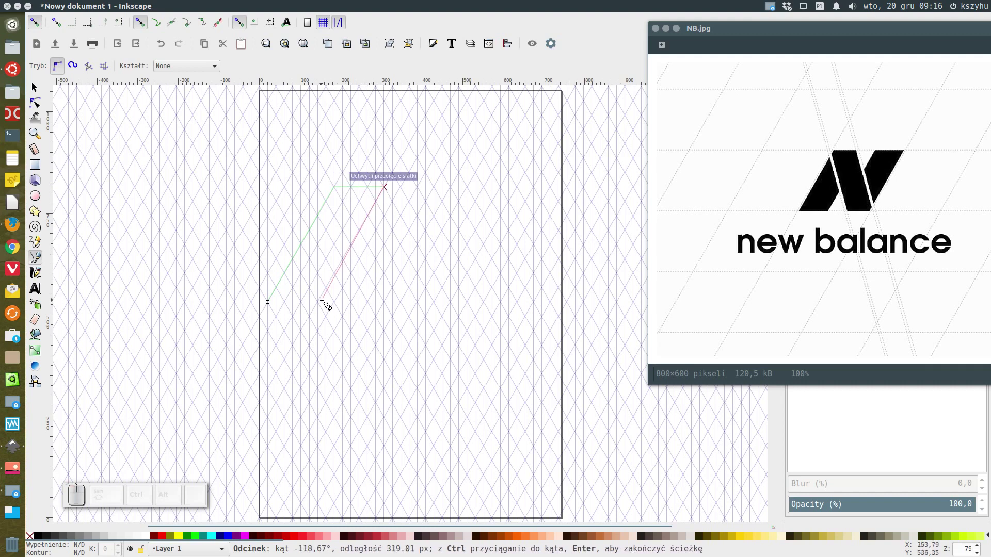
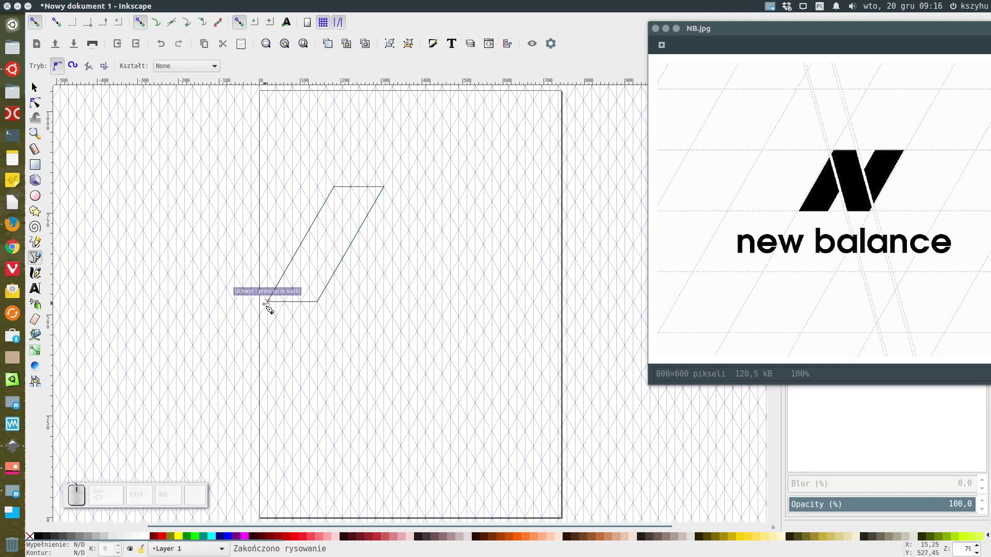
pyautogui.click(39, 89)
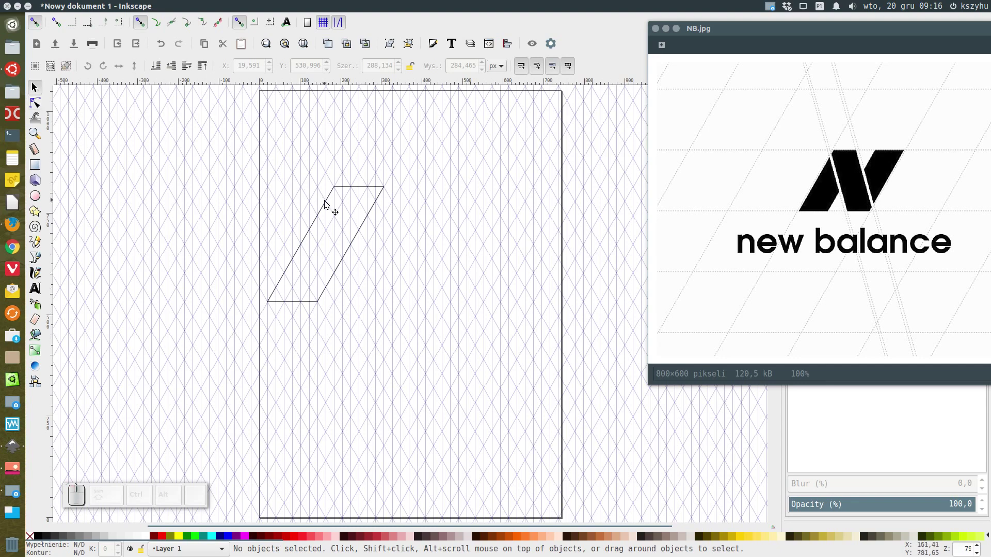
# Fill the parallelogram solid red and remove its black outline
pyautogui.click(329, 204)
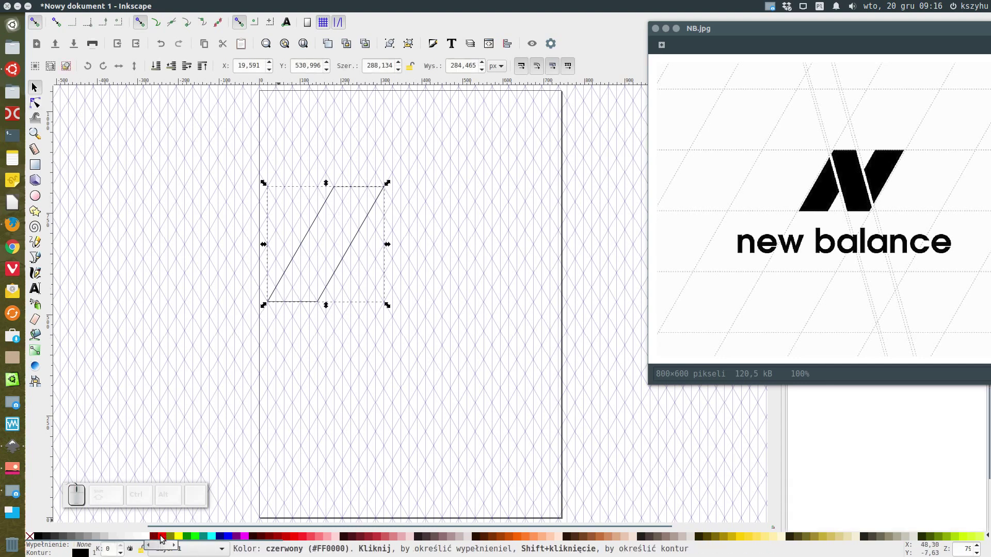
pyautogui.click(161, 539)
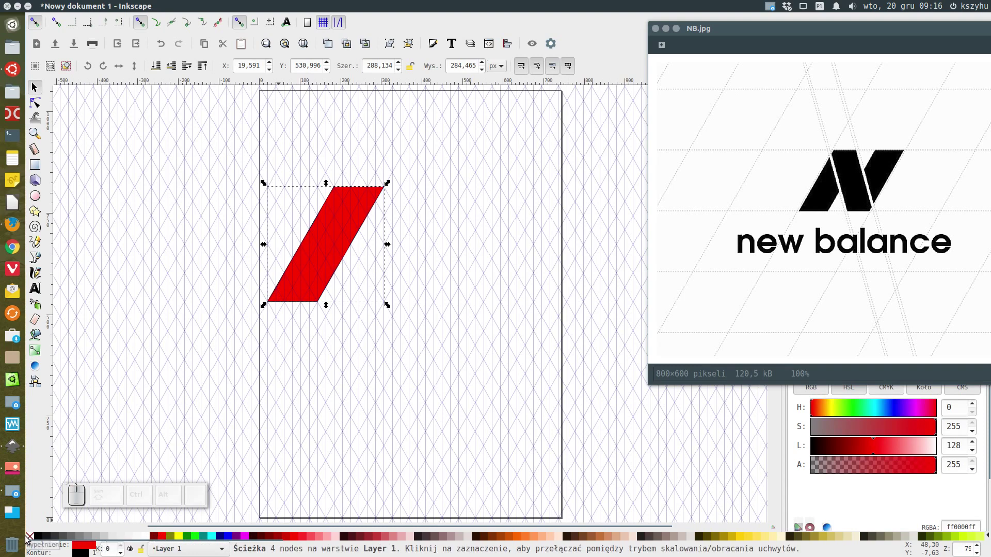
pyautogui.click(30, 537)
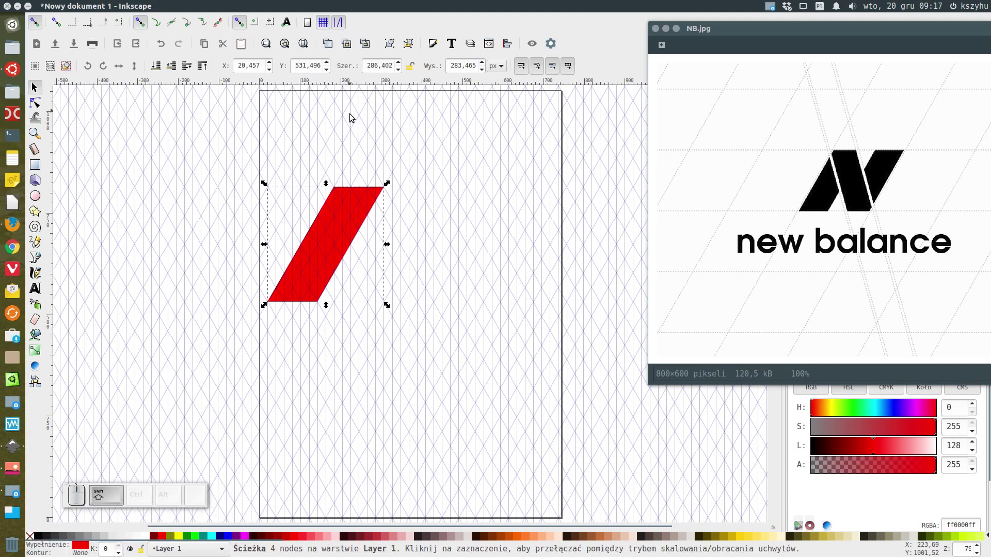
# Duplicate the red bar and place the copy to its right as a second parallel stroke
pyautogui.press('ctrl+d')
pyautogui.moveTo(340, 192); pyautogui.dragTo(438, 174)
pyautogui.scroll(3)
pyautogui.click(459, 287)
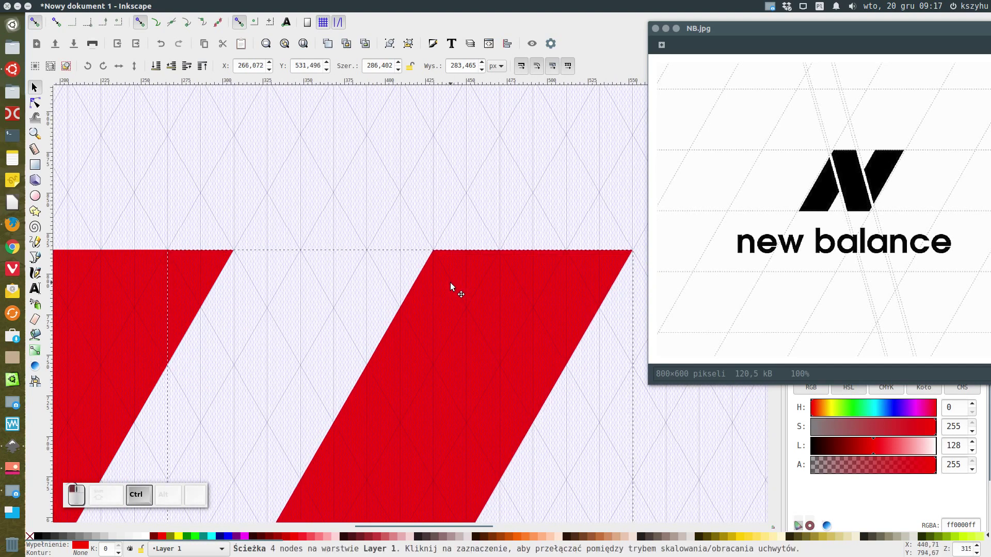
pyautogui.scroll(3)
pyautogui.scroll(-3)
pyautogui.scroll(3)
pyautogui.click(258, 300)
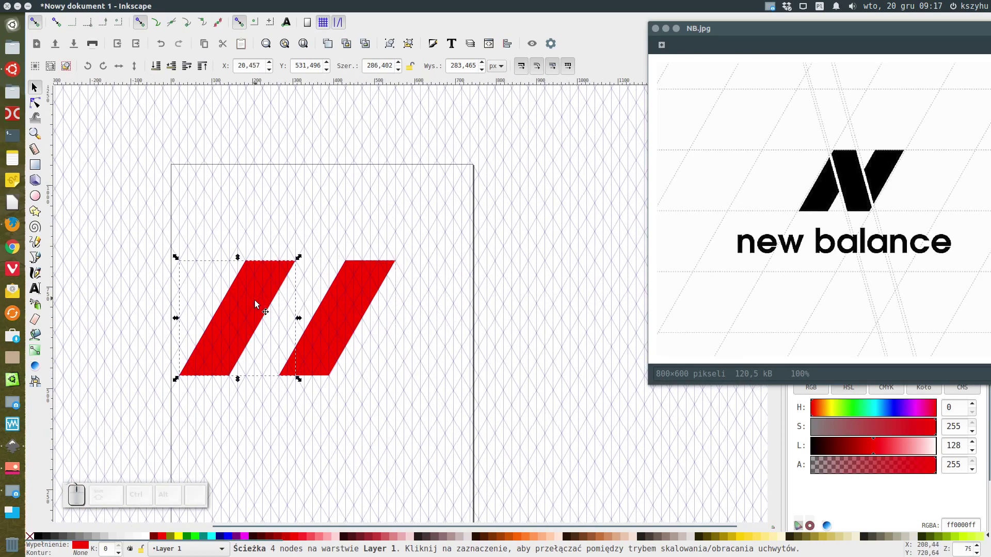
# Make a blue duplicate of the left bar and shift its bottom corners right to slant the opposite way
pyautogui.press('ctrl+d')
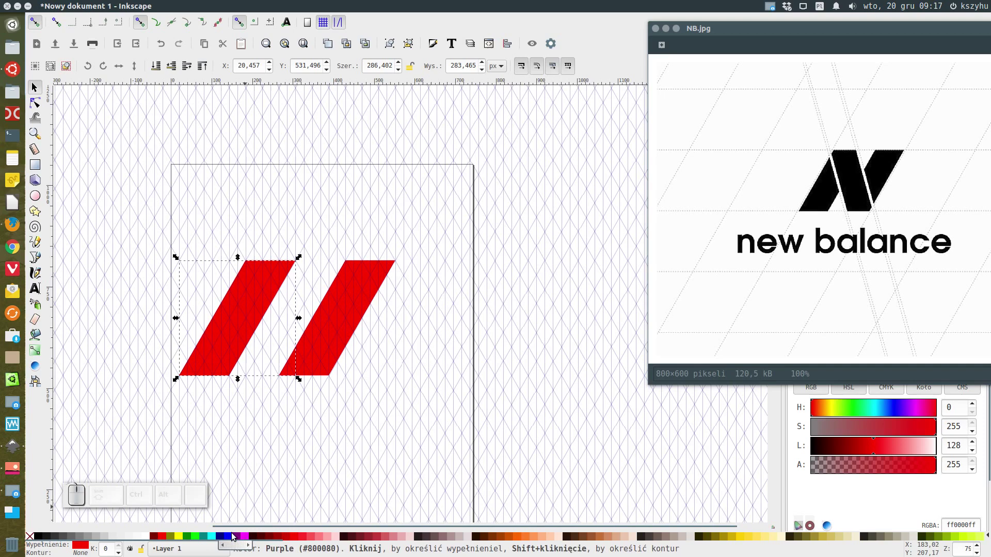
pyautogui.click(230, 540)
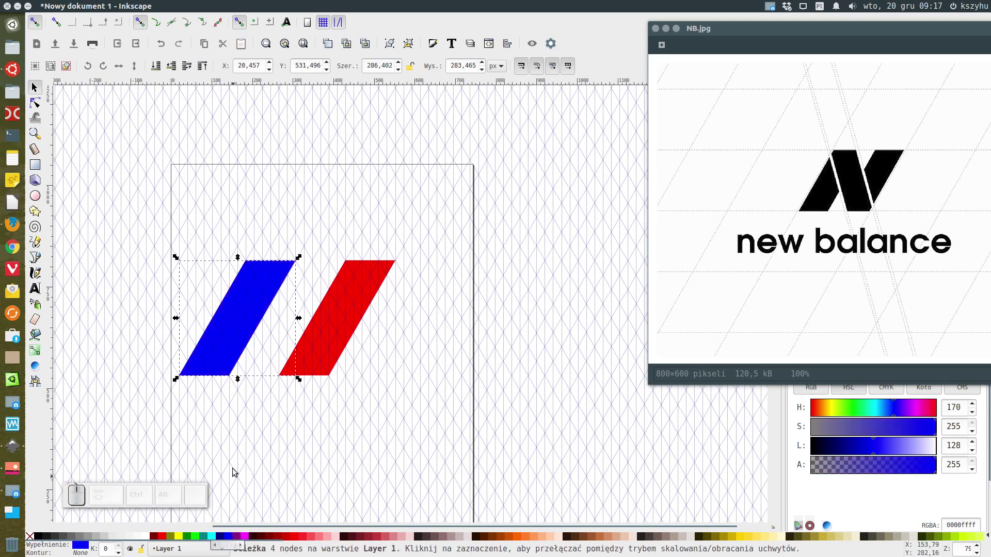
pyautogui.click(32, 106)
pyautogui.moveTo(156, 345); pyautogui.dragTo(241, 394)
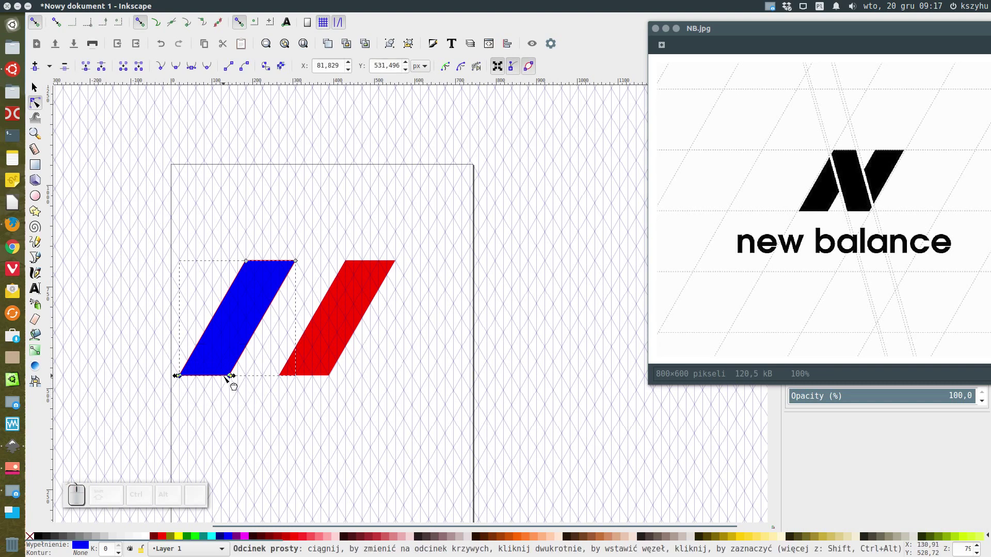
pyautogui.moveTo(233, 377); pyautogui.dragTo(357, 419)
pyautogui.scroll(3)
pyautogui.scroll(3)
pyautogui.moveTo(241, 342); pyautogui.dragTo(374, 318)
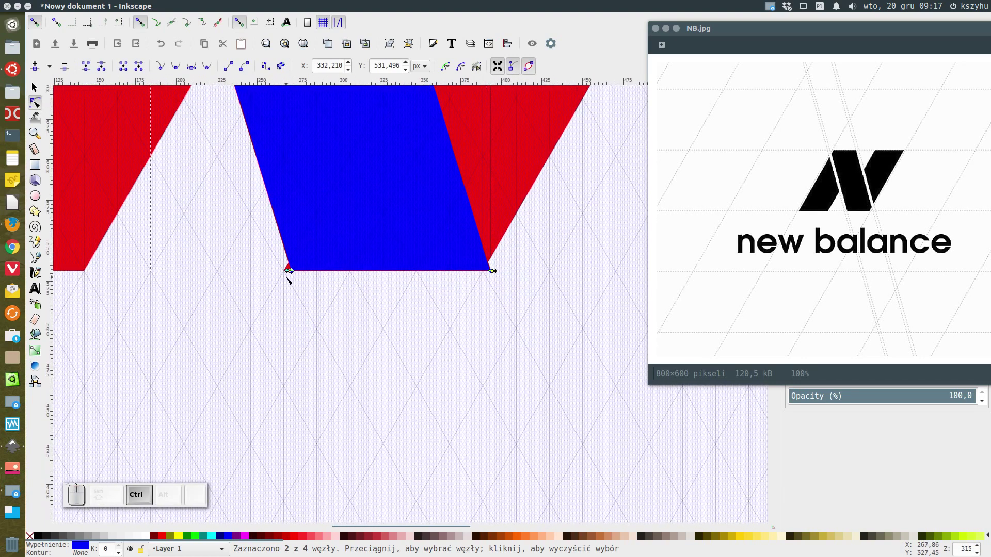
# Fine-tune the blue diagonal's corners so they sit against the red bars' edges
pyautogui.click(294, 272)
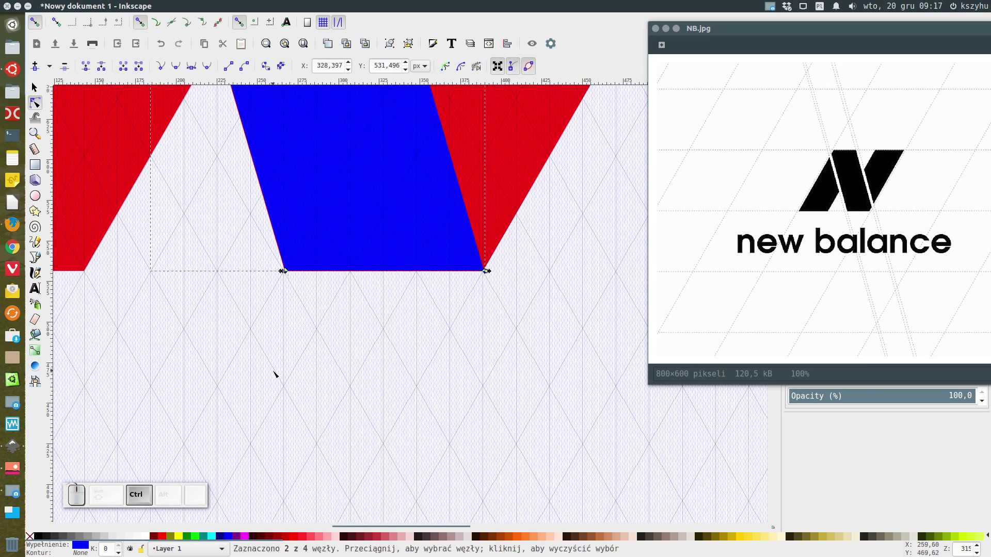
pyautogui.scroll(-3)
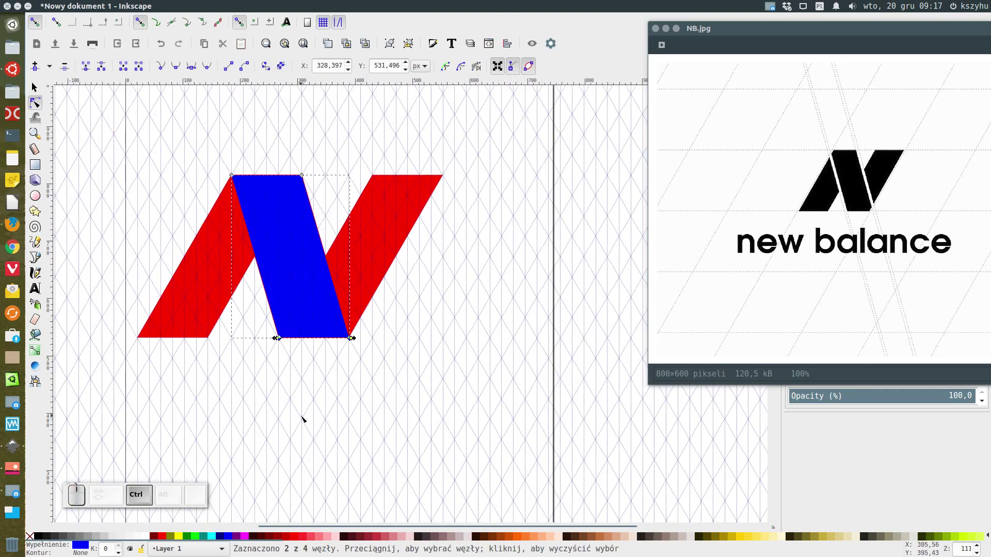
pyautogui.click(33, 87)
pyautogui.scroll(3)
pyautogui.moveTo(205, 449); pyautogui.dragTo(205, 477)
pyautogui.click(562, 267)
pyautogui.moveTo(566, 272); pyautogui.dragTo(506, 258)
pyautogui.scroll(3)
# Nudge the left and right red bars into place against the blue diagonal to form the N
pyautogui.click(292, 226)
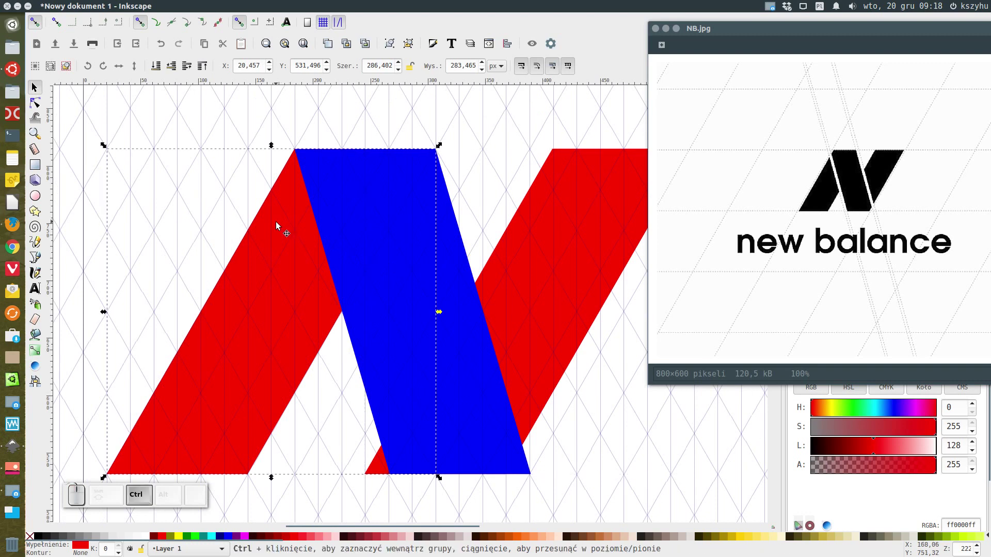
pyautogui.moveTo(278, 225); pyautogui.dragTo(304, 242)
pyautogui.scroll(-3)
pyautogui.scroll(-3)
pyautogui.click(554, 387)
pyautogui.moveTo(554, 398); pyautogui.dragTo(524, 346)
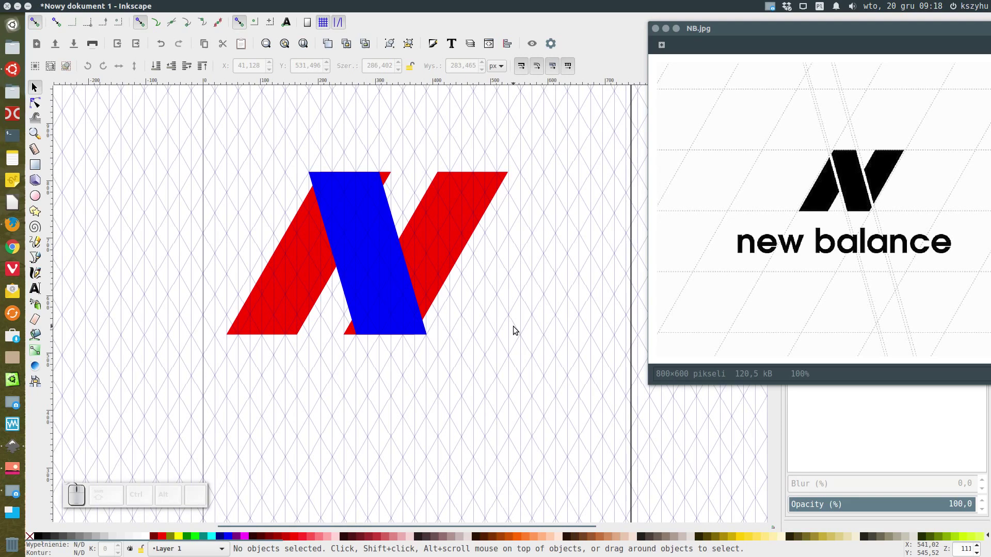
# Divide the blue diagonal by a duplicate of the left red bar using Path > Division
pyautogui.click(299, 286)
pyautogui.press('ctrl+d')
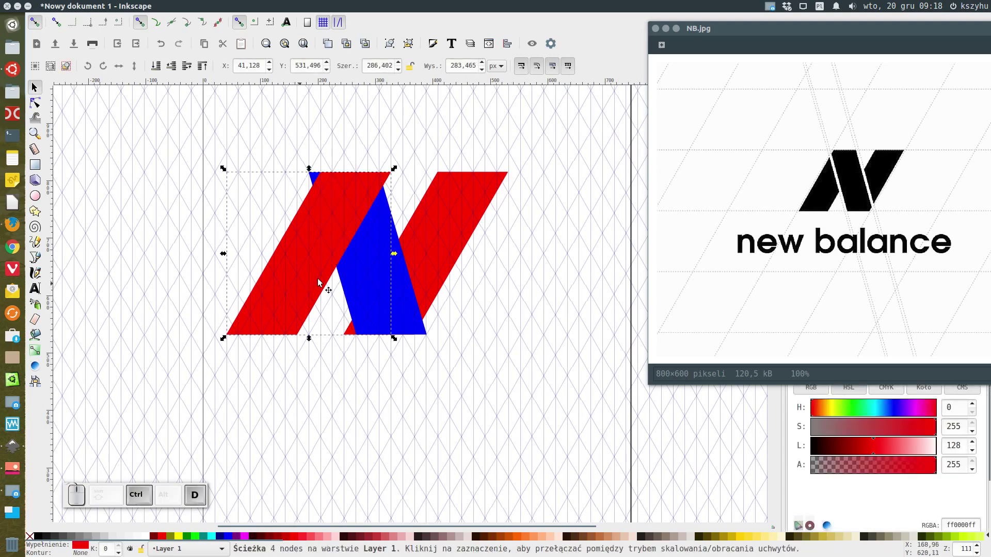
pyautogui.click(375, 260)
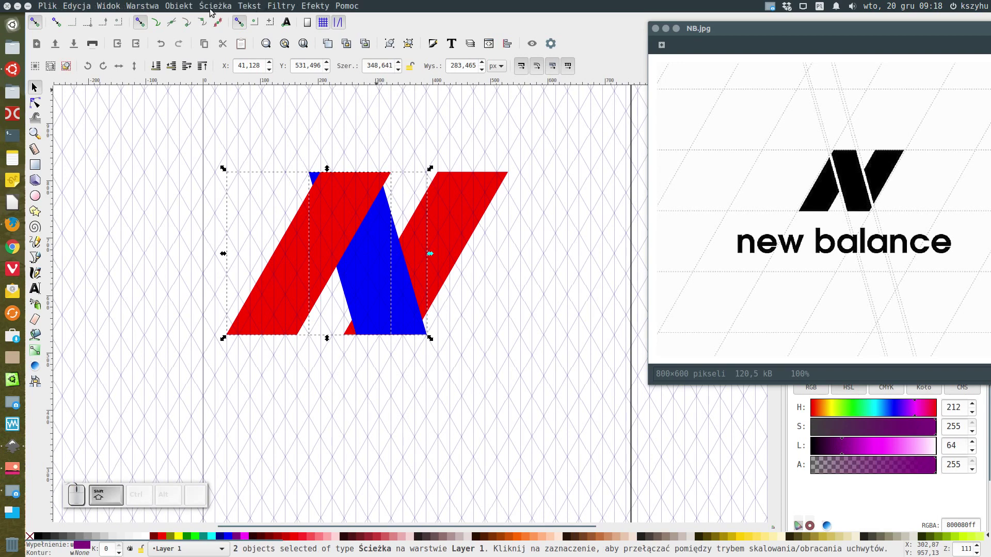
pyautogui.click(213, 7)
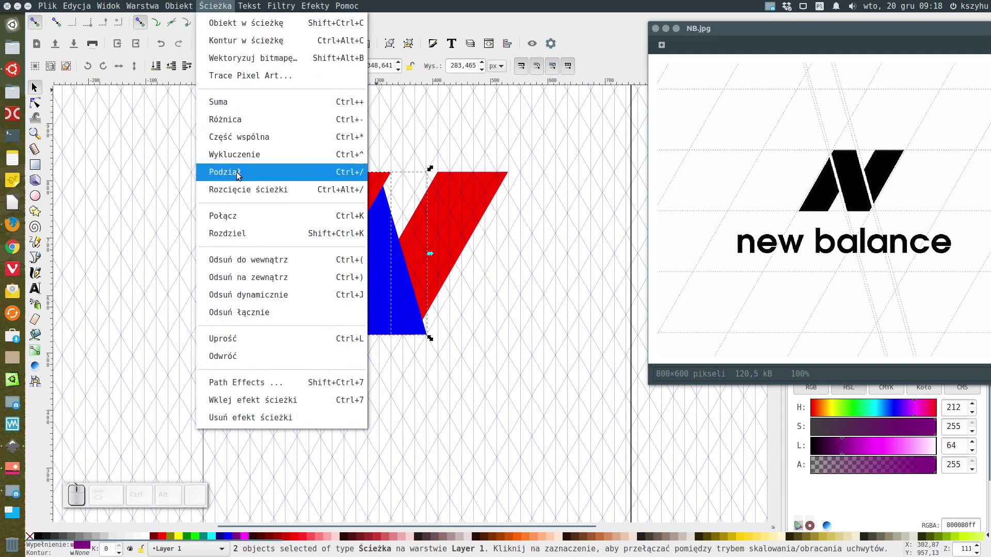
pyautogui.click(238, 174)
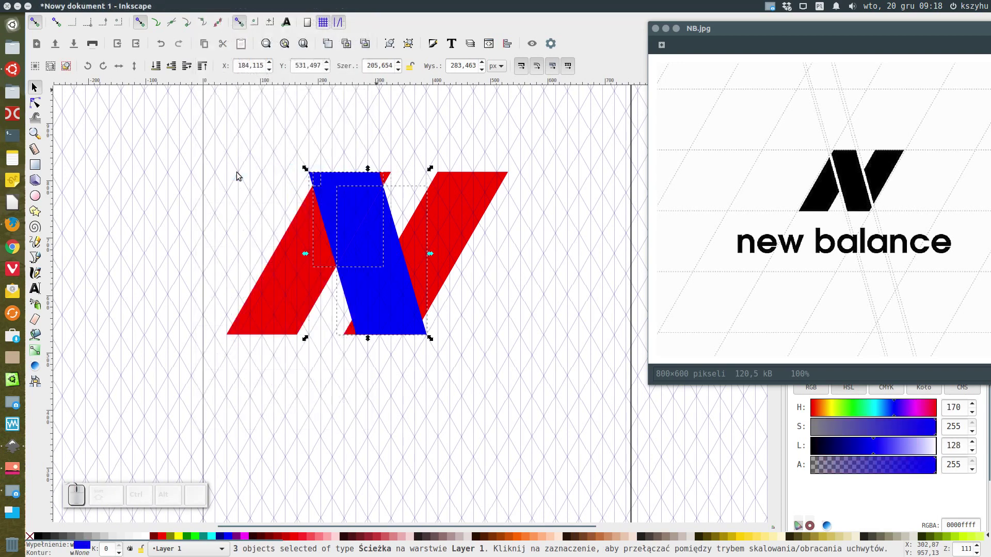
# Cut the blue stroke along a duplicate of the right red bar using Path > Cut Path
pyautogui.click(544, 274)
pyautogui.click(469, 205)
pyautogui.press('ctrl+d')
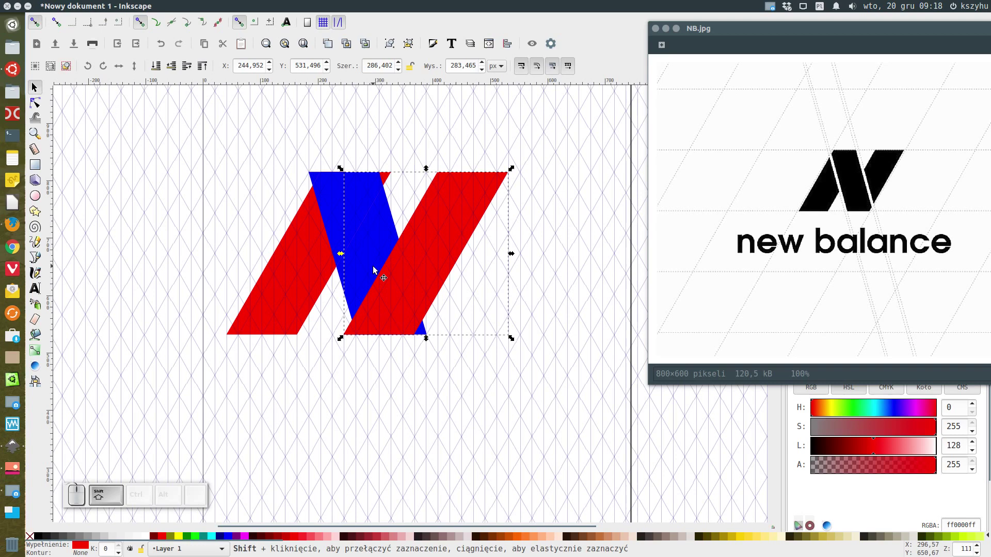
pyautogui.click(377, 269)
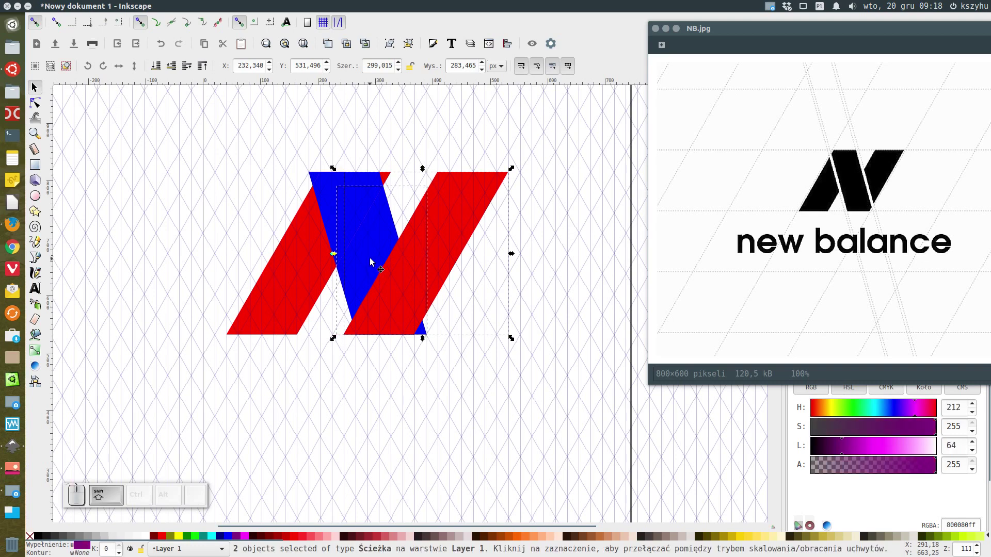
pyautogui.click(227, 5)
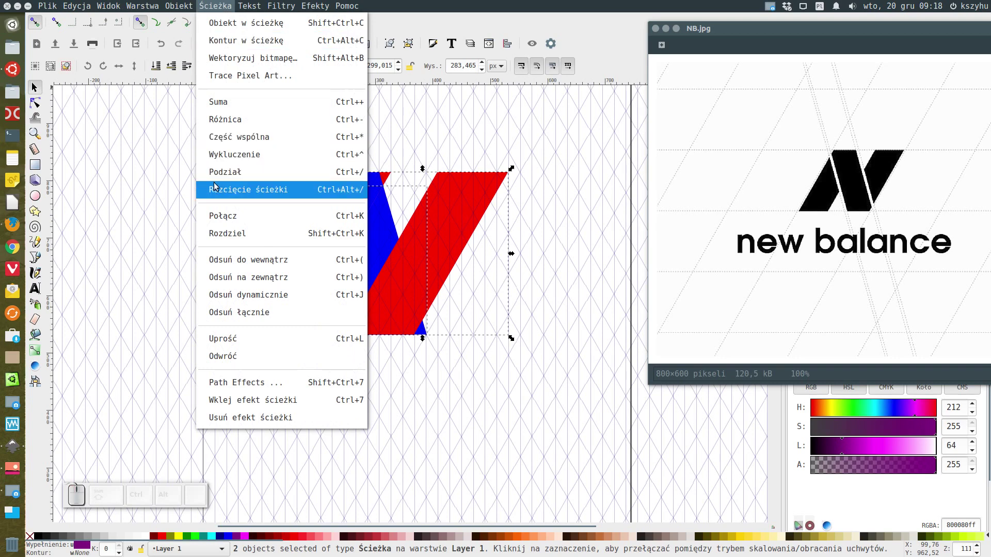
pyautogui.click(223, 172)
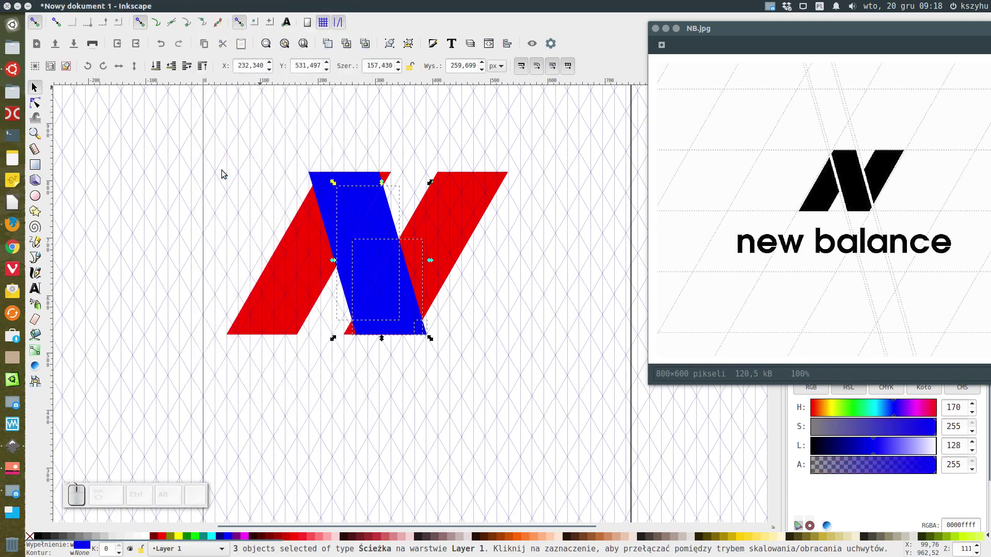
# Delete the tiny stray blue fragments left at the top and bottom corner
pyautogui.click(552, 453)
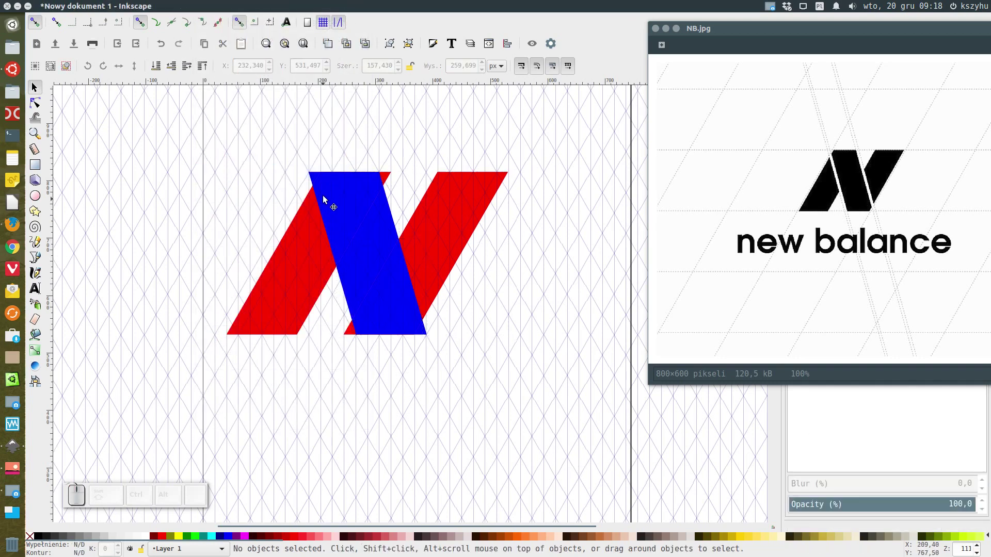
pyautogui.click(318, 179)
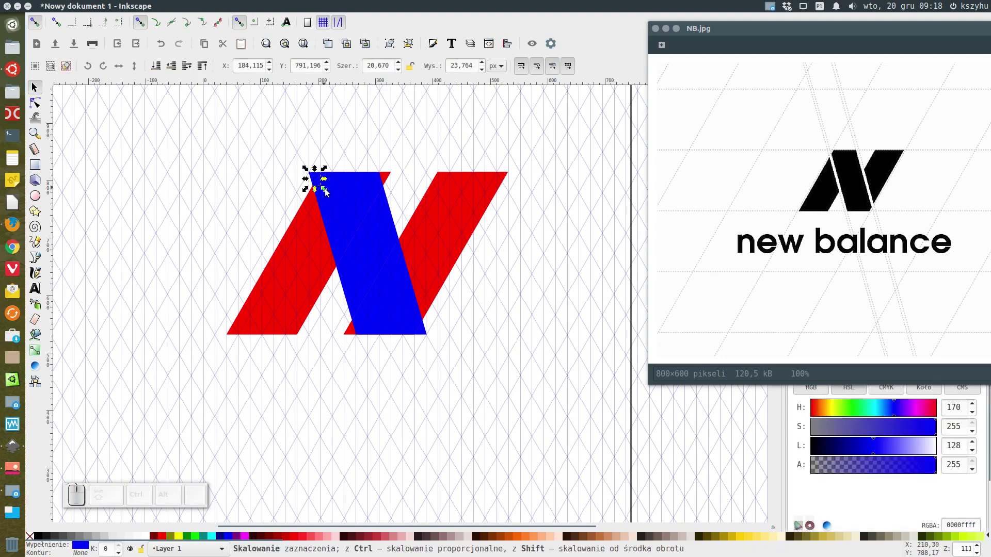
pyautogui.press('Delete')
pyautogui.click(425, 331)
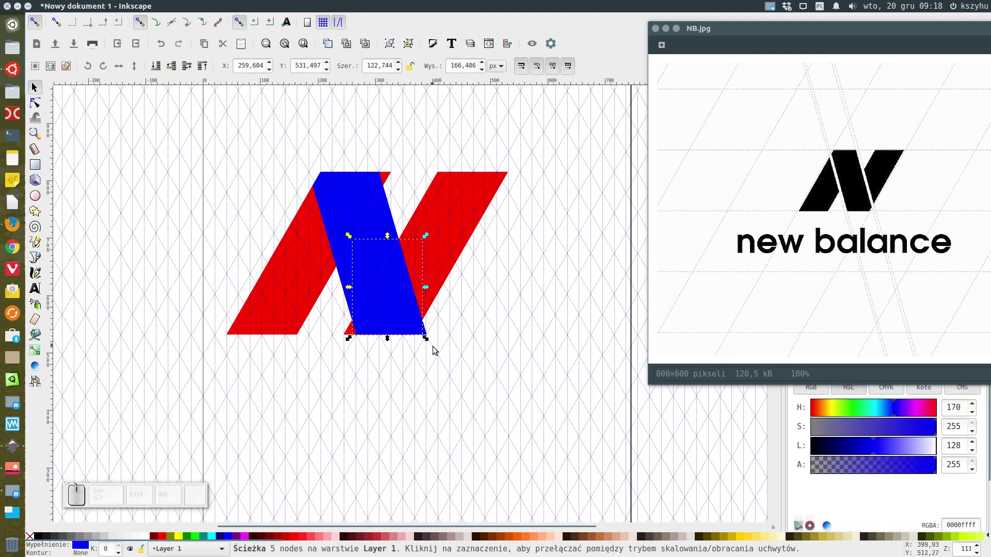
pyautogui.click(430, 338)
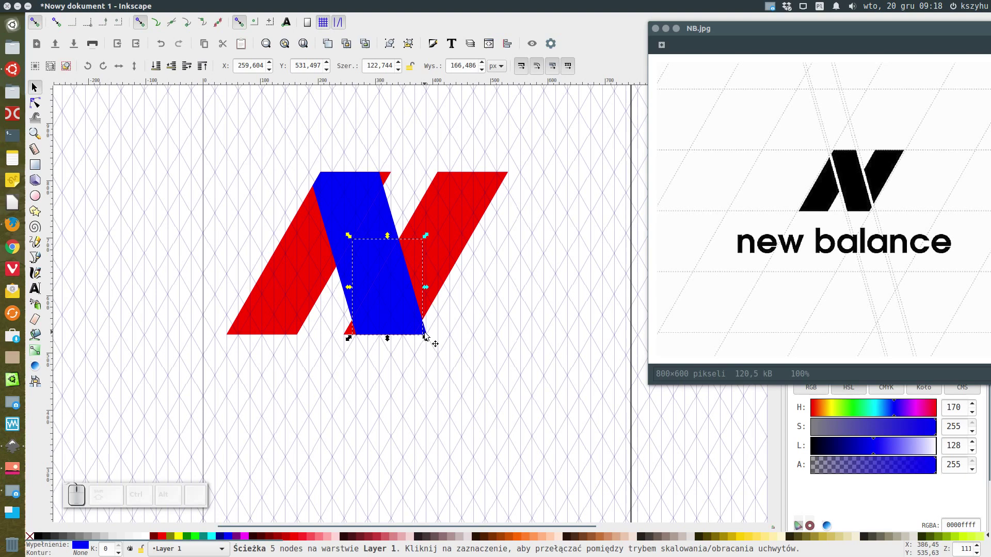
pyautogui.click(428, 335)
pyautogui.press('Delete')
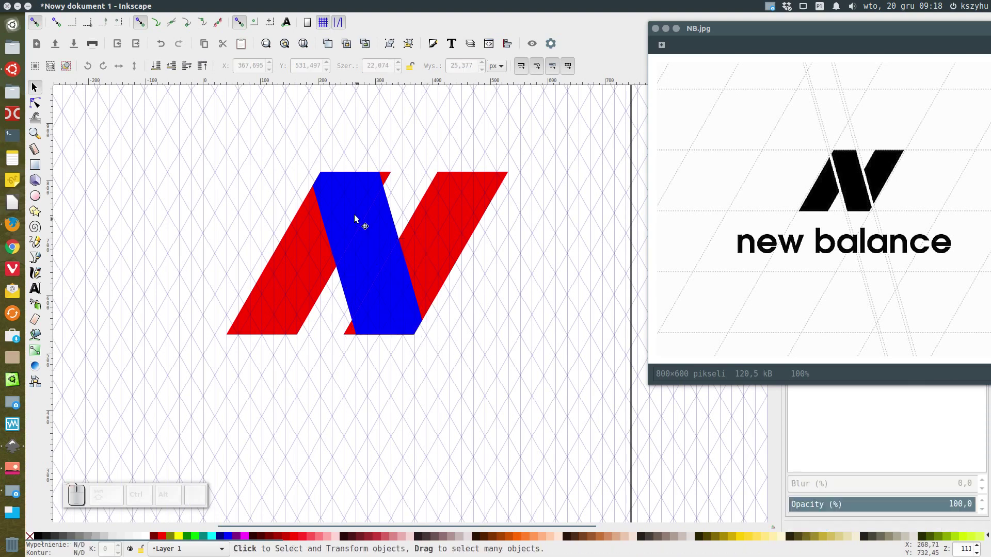
# Union the remaining blue pieces back into one diagonal path
pyautogui.click(344, 188)
pyautogui.click(413, 324)
pyautogui.click(350, 278)
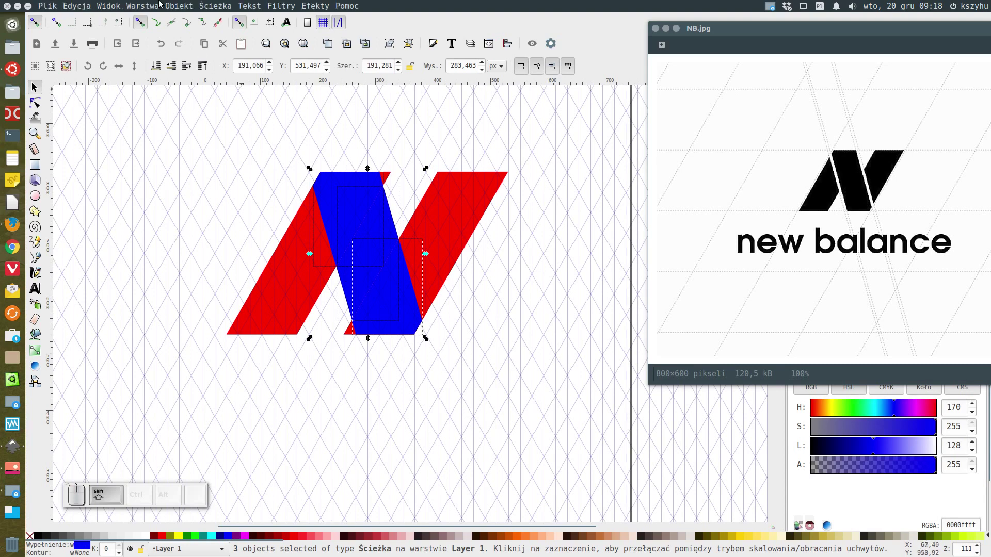
pyautogui.click(206, 6)
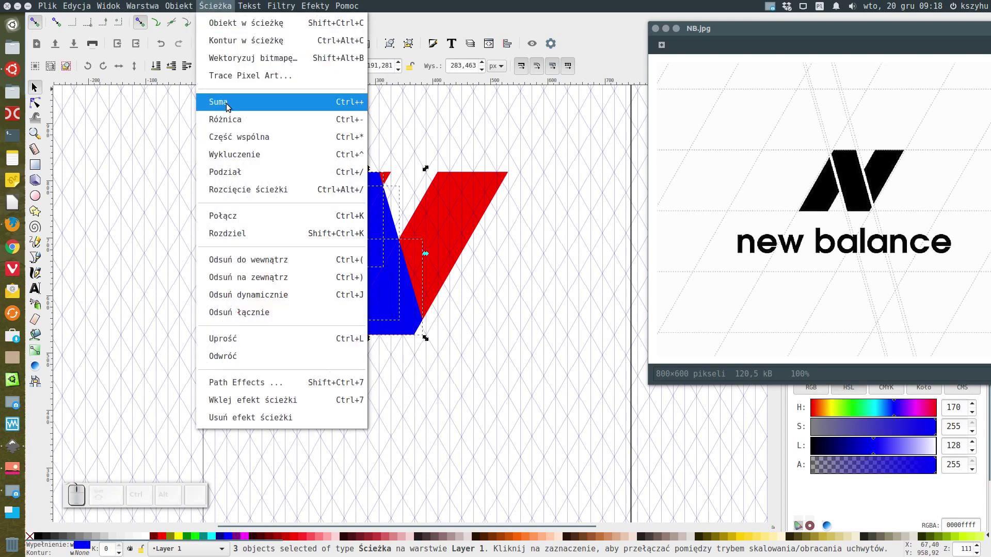
pyautogui.click(227, 105)
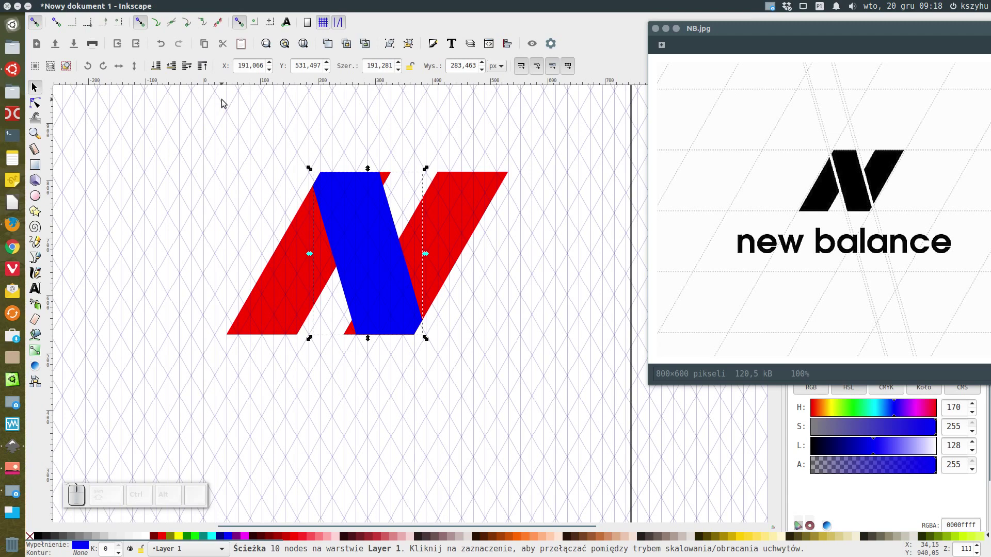
pyautogui.click(260, 203)
pyautogui.moveTo(349, 238); pyautogui.dragTo(369, 236)
pyautogui.press('ctrl+z')
pyautogui.click(294, 265)
# Combine the two red bars into a single path (Ctrl+K)
pyautogui.click(443, 221)
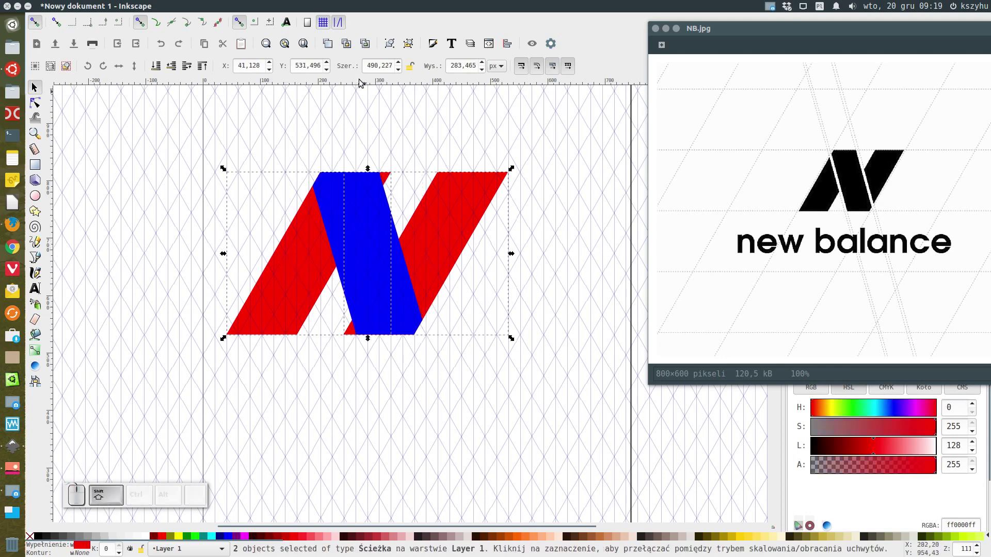
pyautogui.click(219, 7)
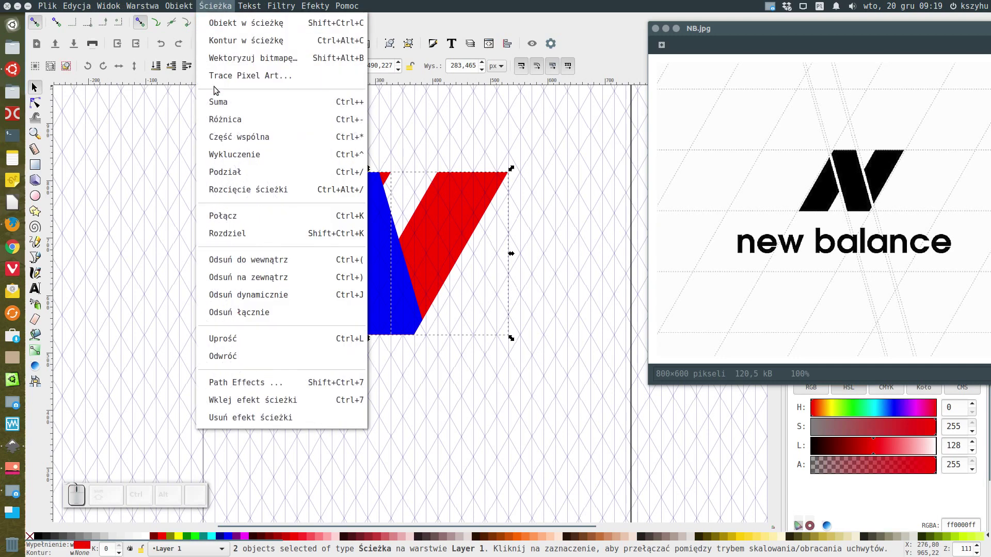
pyautogui.click(218, 105)
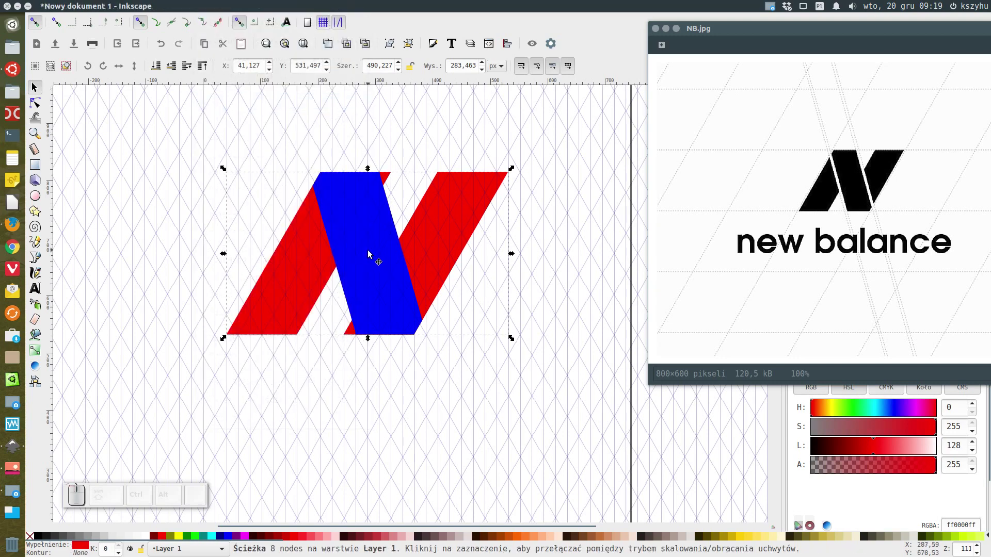
# Outset the blue middle stroke so it slightly overhangs the red bars' top and bottom edges
pyautogui.click(373, 253)
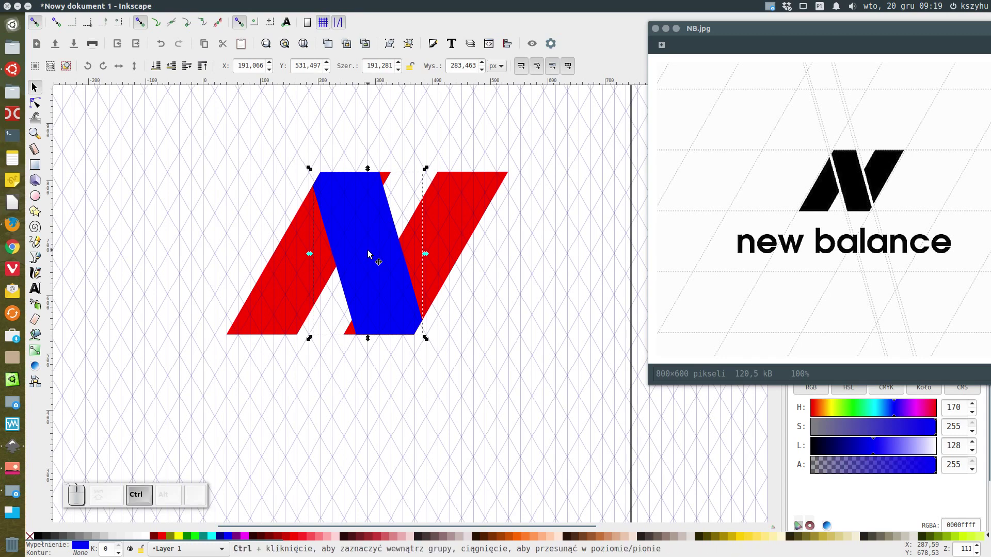
pyautogui.press('ctrl+d')
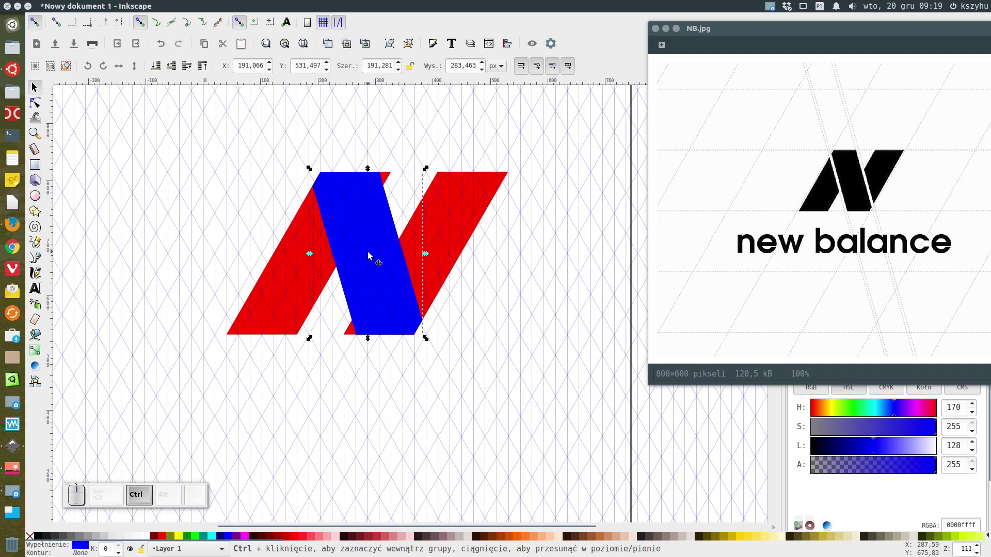
pyautogui.press('ctrl+0')
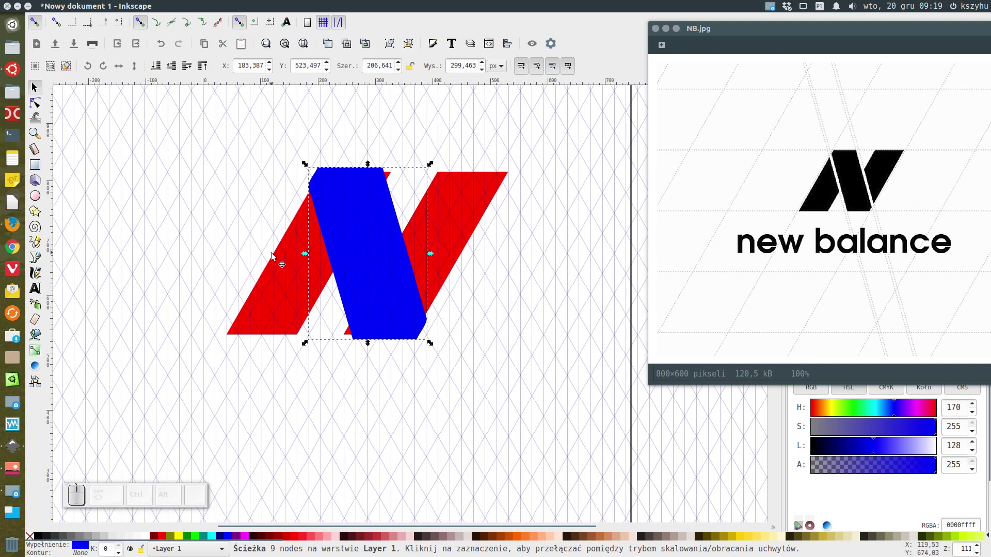
# Cut the outset blue outline out of the combined red bars with path operations
pyautogui.click(277, 263)
pyautogui.click(217, 5)
pyautogui.click(222, 117)
pyautogui.click(333, 122)
pyautogui.click(317, 254)
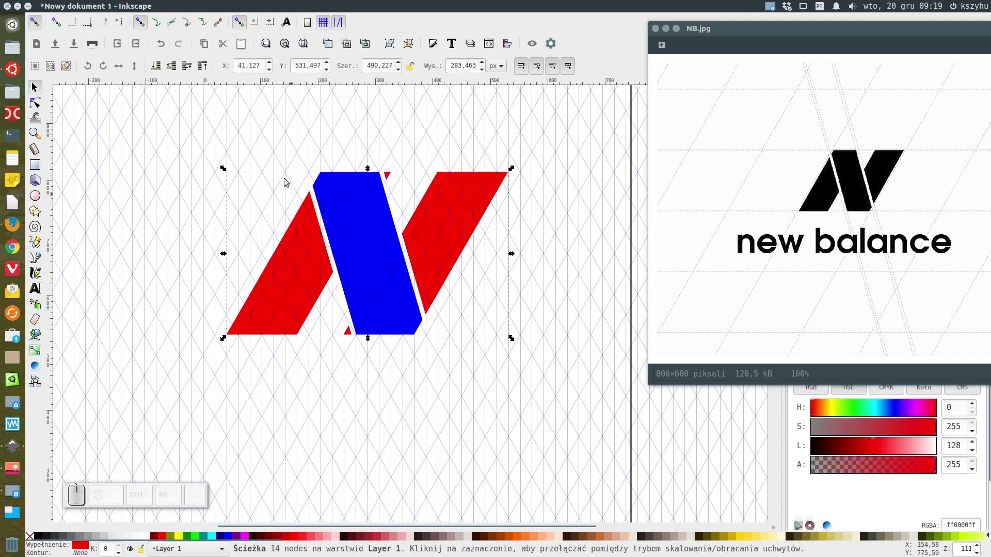
pyautogui.click(227, 7)
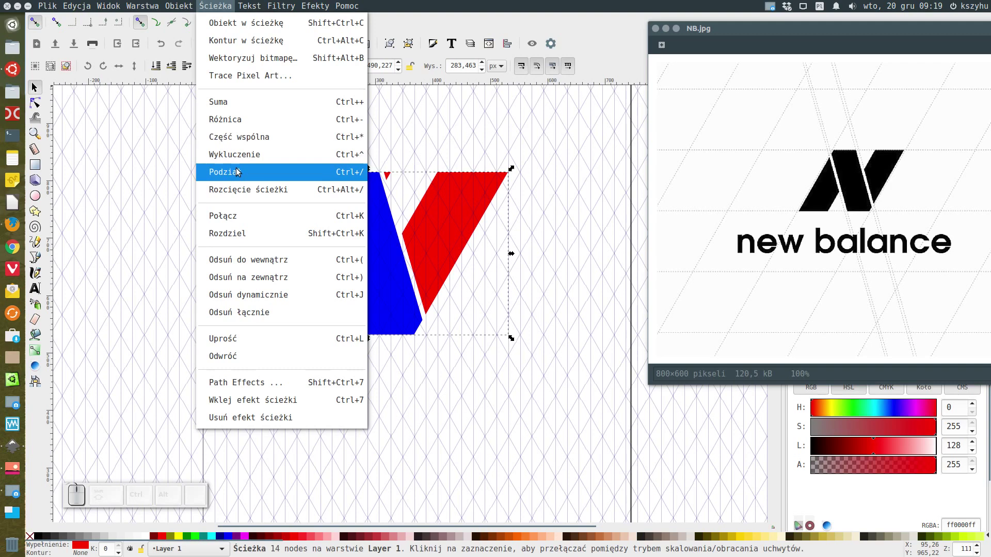
pyautogui.click(236, 178)
pyautogui.click(440, 136)
# Shrink the blue stroke back inward and break the red shape apart into separate pieces
pyautogui.click(391, 176)
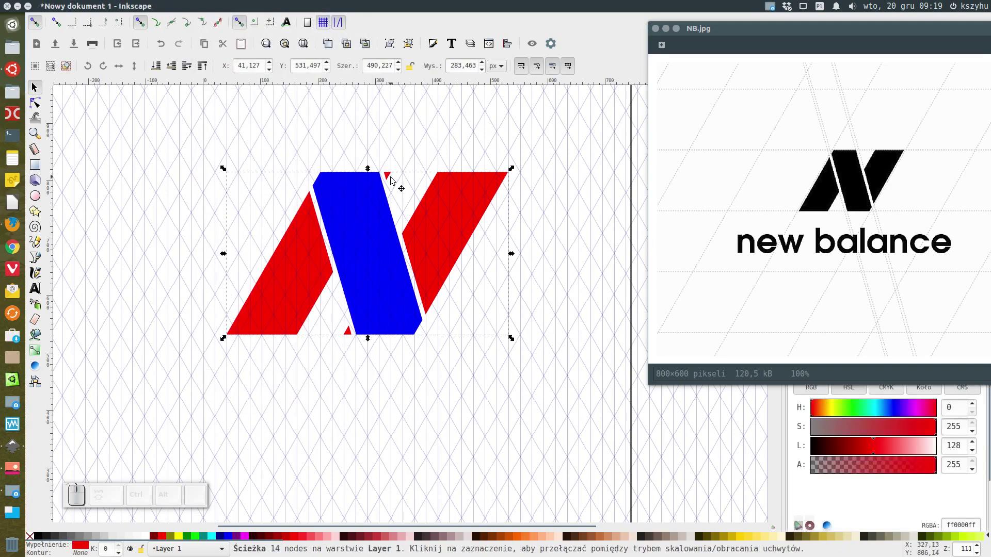
pyautogui.moveTo(364, 204); pyautogui.dragTo(392, 202)
pyautogui.press('ctrl+z')
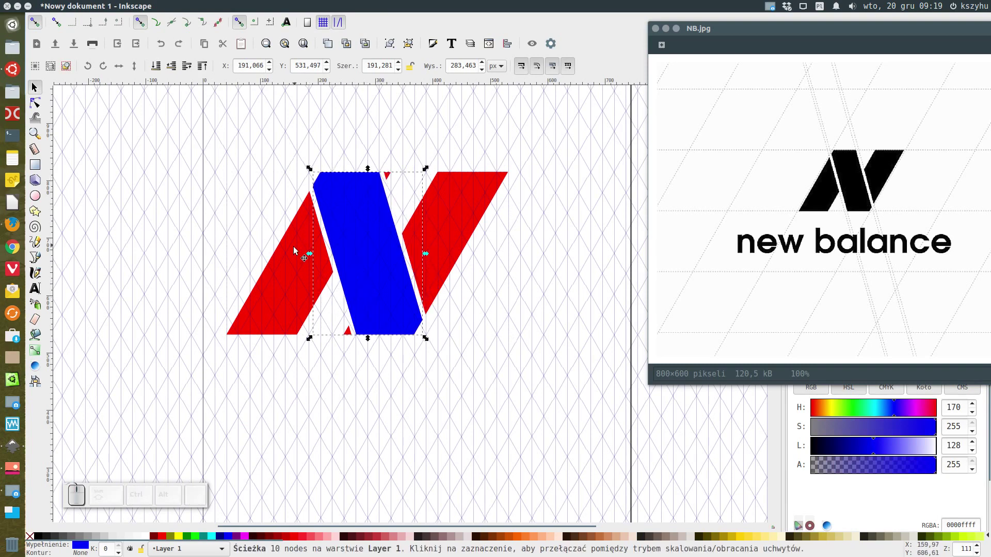
pyautogui.click(296, 252)
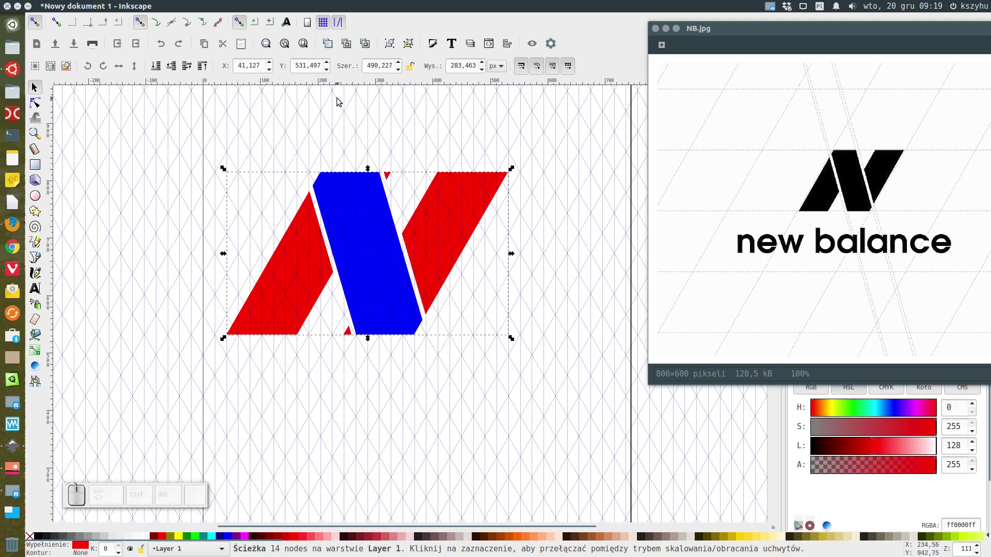
pyautogui.click(337, 126)
pyautogui.click(290, 292)
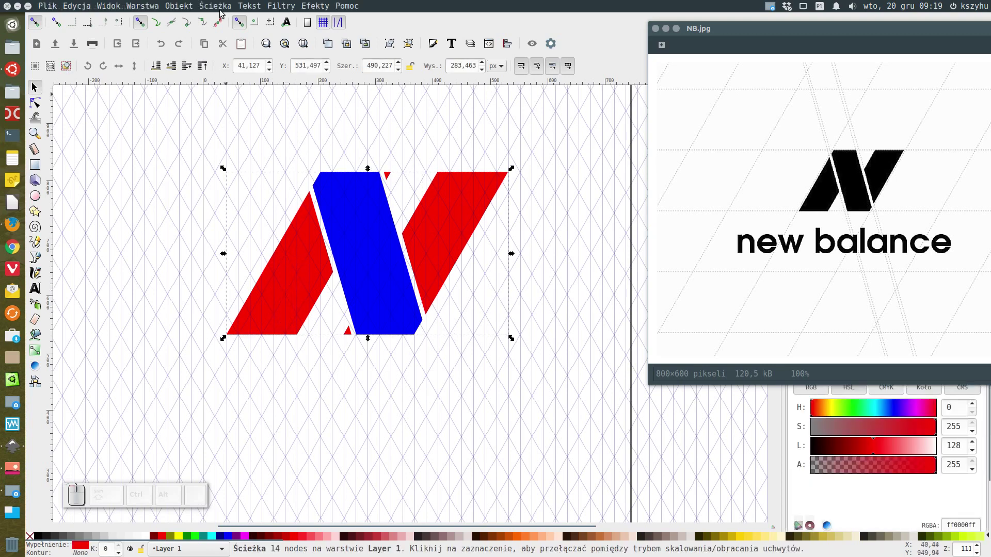
pyautogui.click(218, 6)
pyautogui.click(226, 232)
# Delete the small red slivers at the top and bottom of the N mark
pyautogui.click(384, 155)
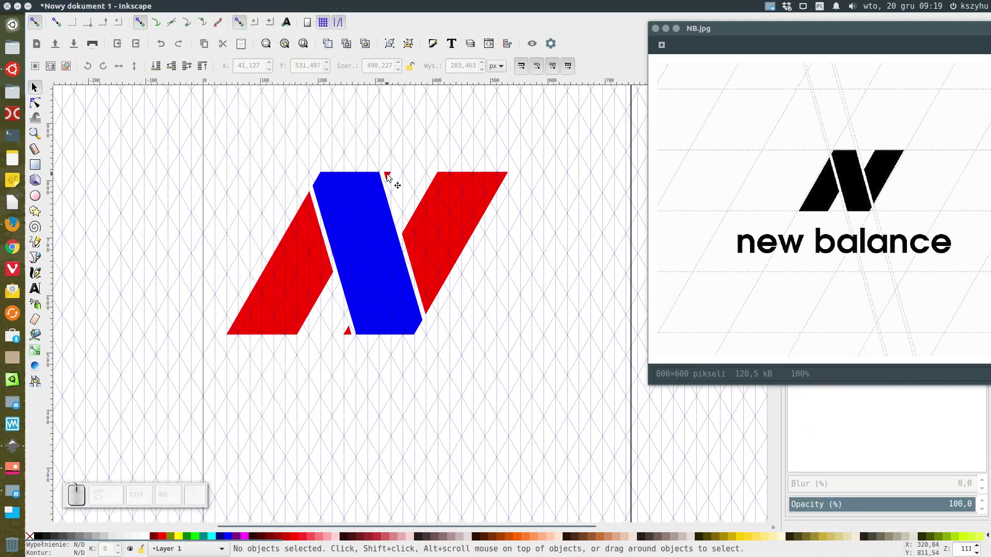
pyautogui.click(391, 177)
pyautogui.press('Delete')
pyautogui.click(352, 334)
pyautogui.press('Delete')
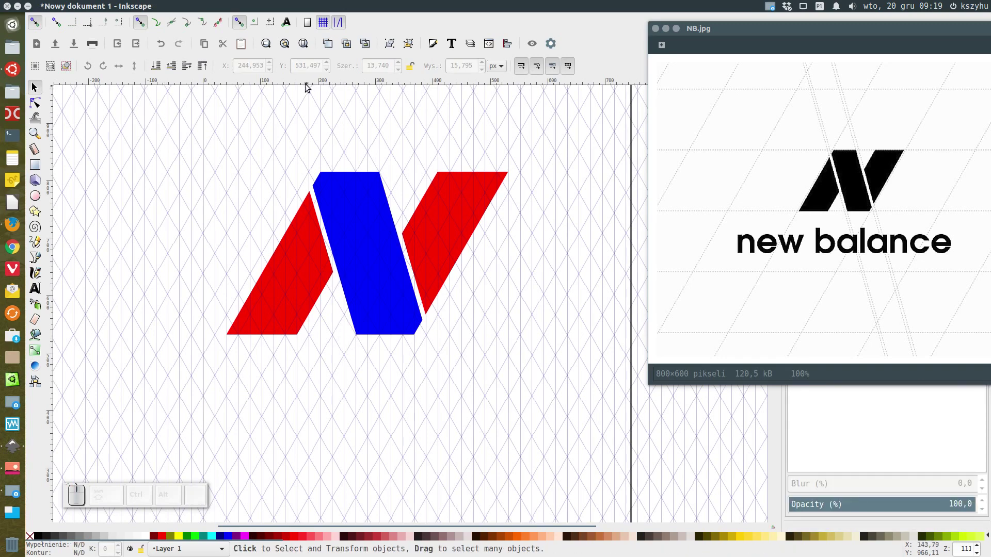
# Group the three N pieces and fill the group solid black
pyautogui.moveTo(215, 118); pyautogui.dragTo(545, 377)
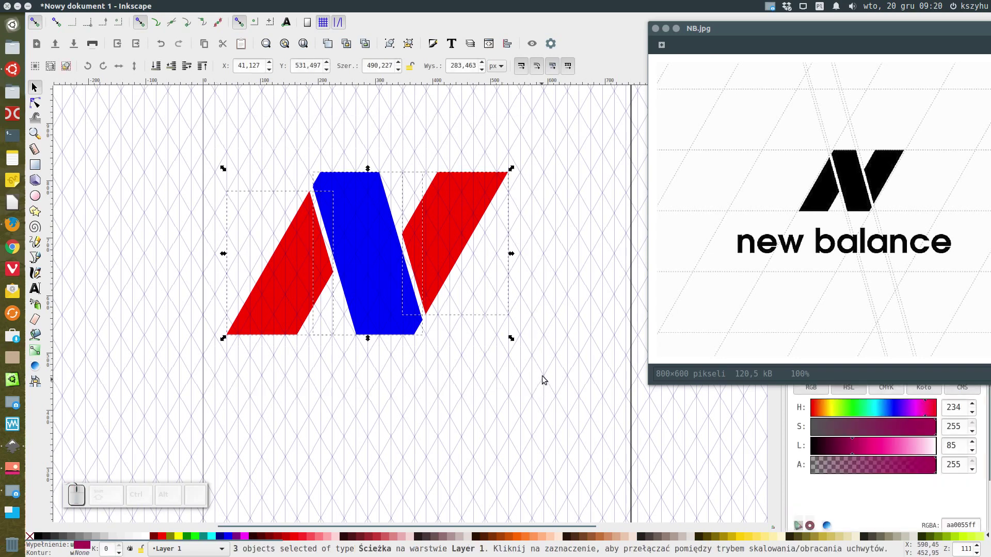
pyautogui.click(390, 47)
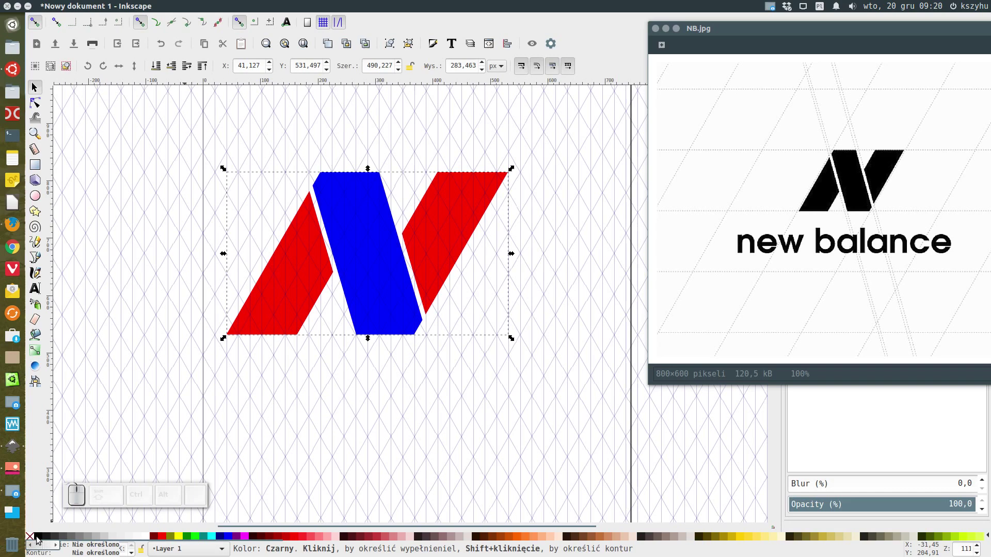
pyautogui.click(38, 538)
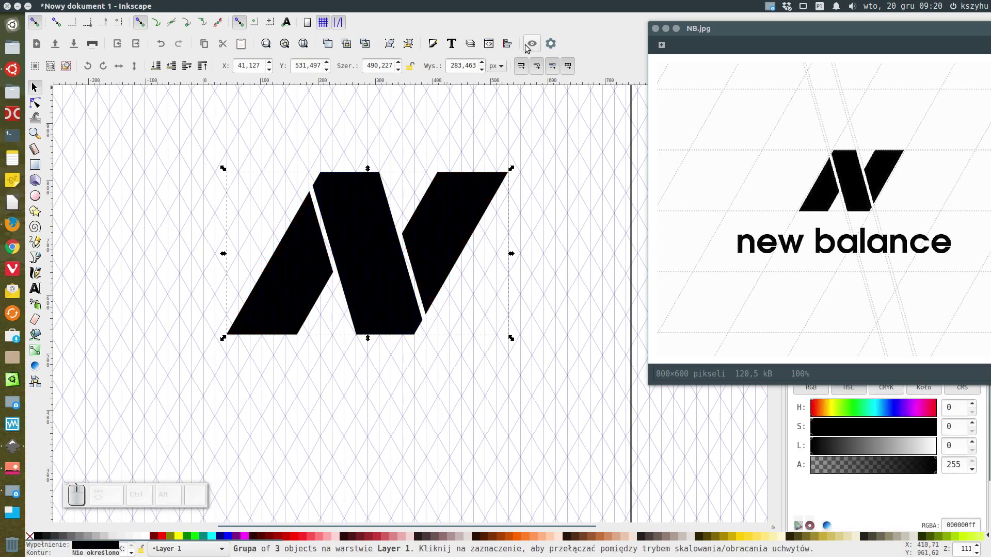
# Remove the axonometric grid in Document Properties, leaving a plain white page
pyautogui.click(536, 42)
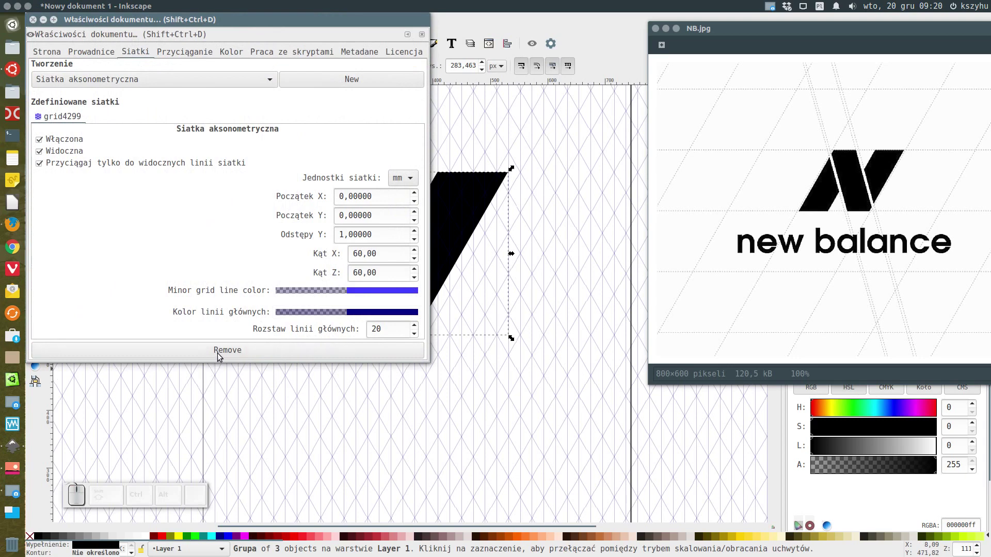
pyautogui.click(218, 355)
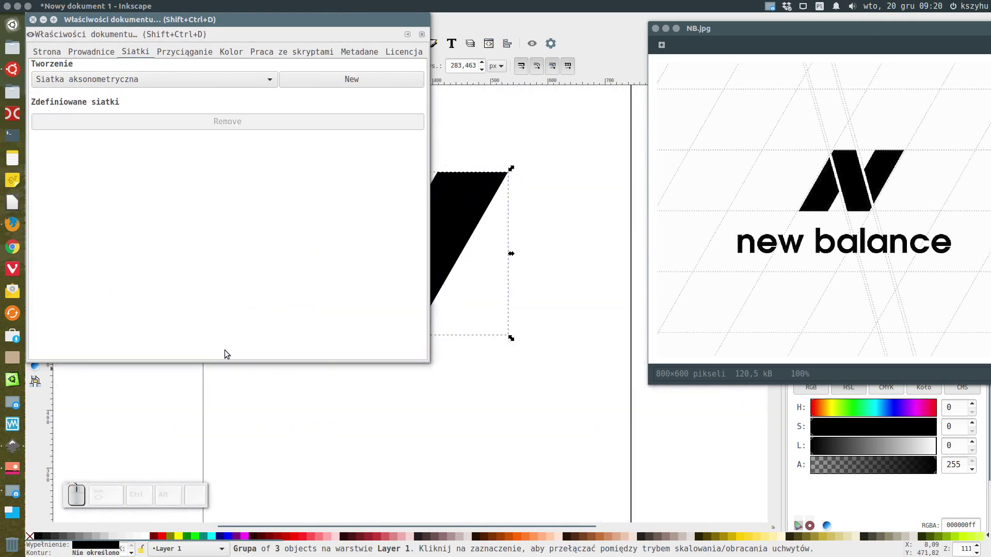
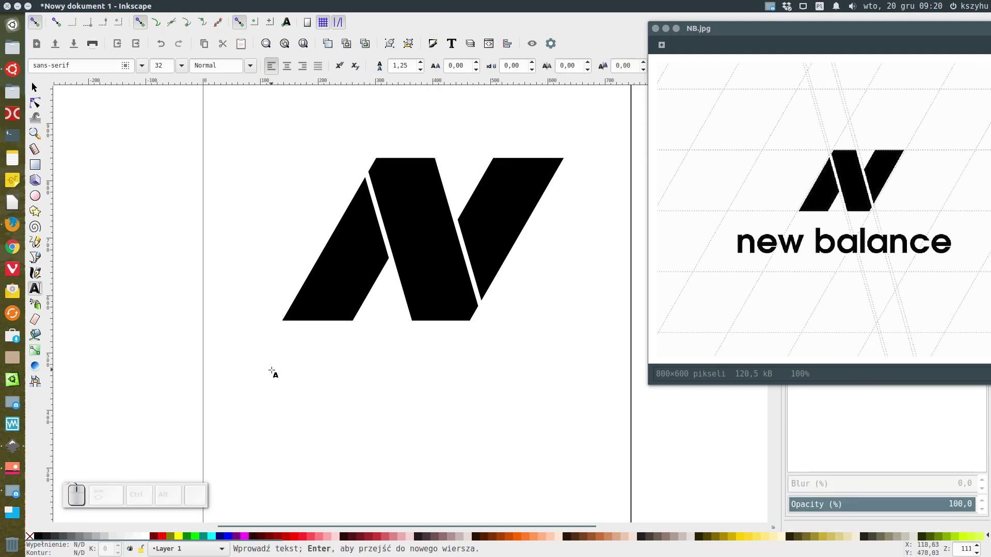
# Type 'new balance' as a text object beneath the black N mark
pyautogui.press('space')
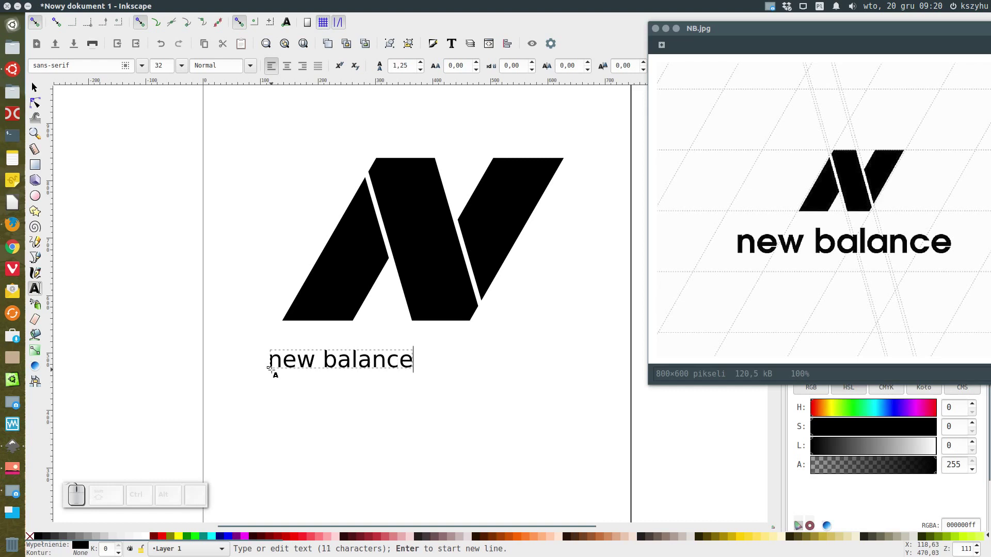
pyautogui.click(39, 88)
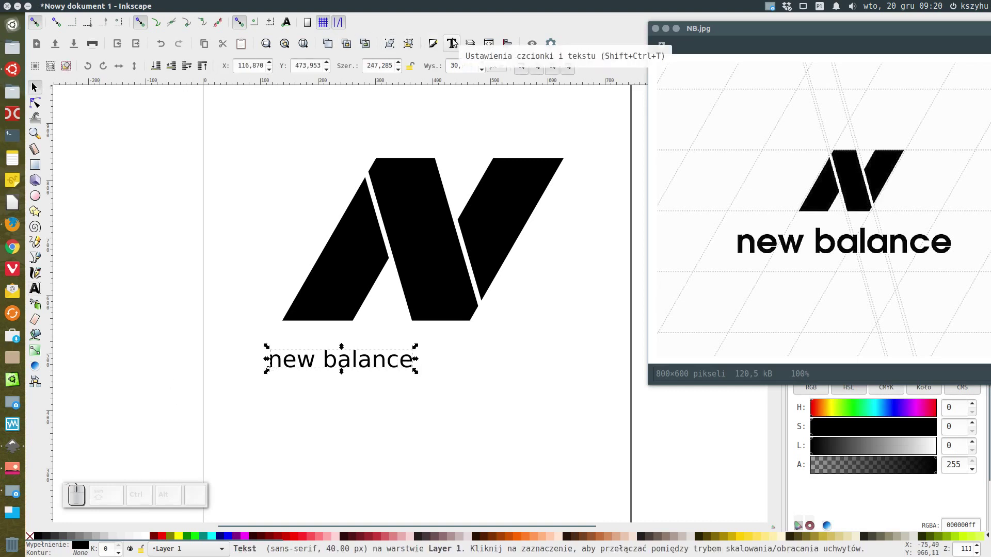
# Apply the AvantGarde LT Medium typeface to the 'new balance' text via Text and Font
pyautogui.click(452, 40)
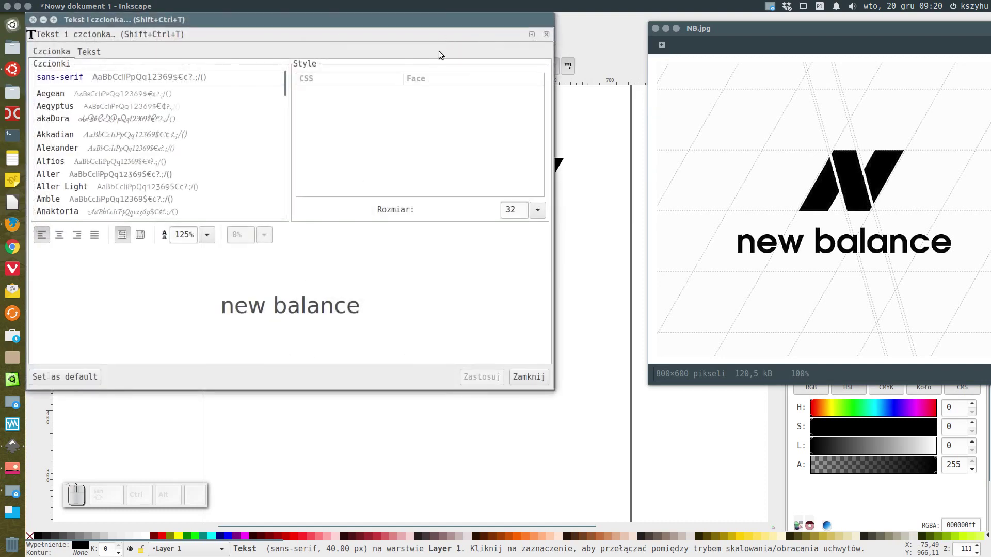
pyautogui.scroll(-3)
pyautogui.scroll(-3)
pyautogui.scroll(-3)
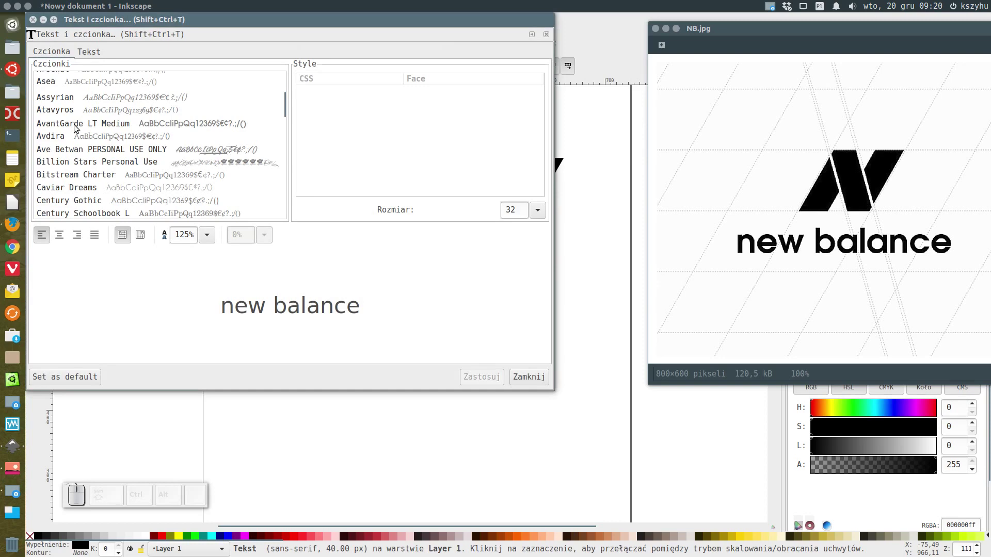
pyautogui.click(75, 127)
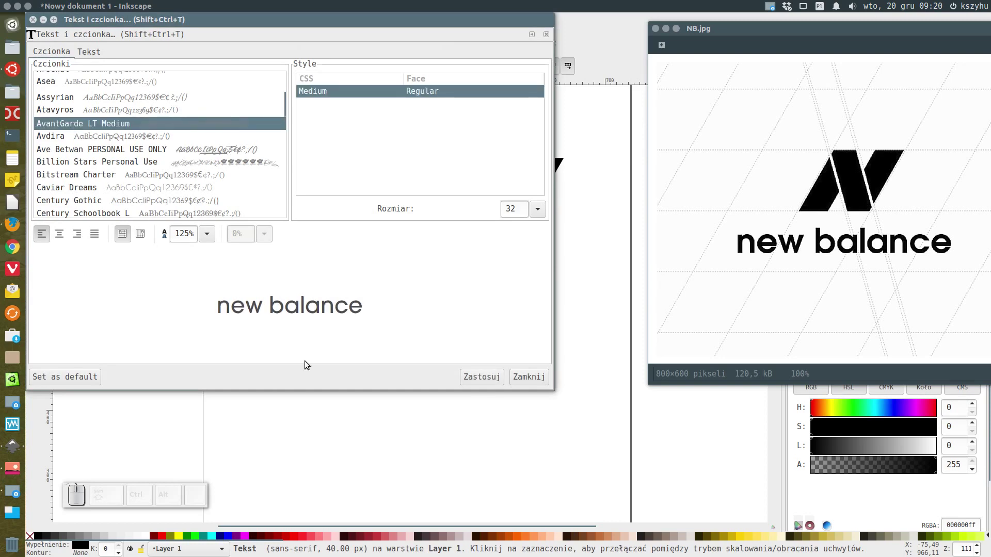
pyautogui.click(480, 379)
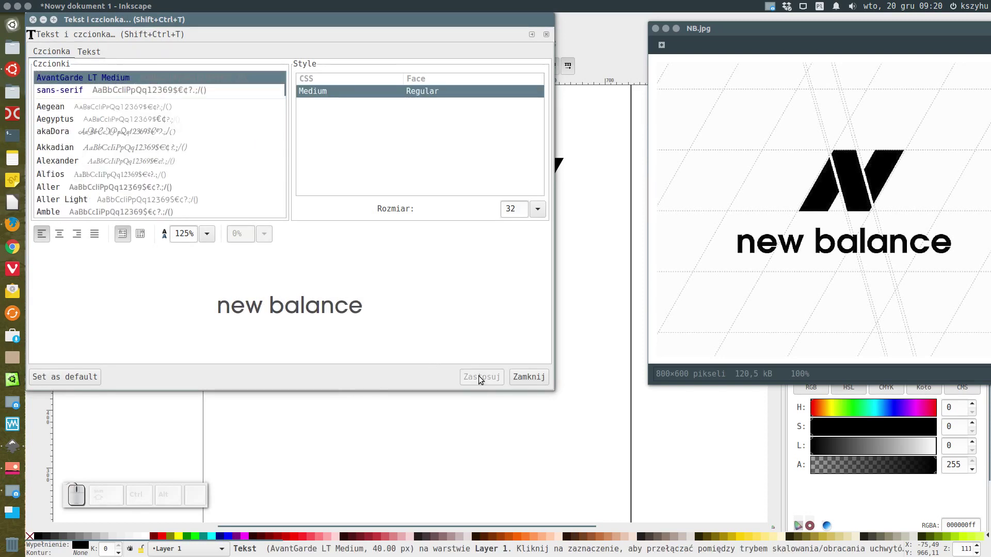
pyautogui.click(535, 379)
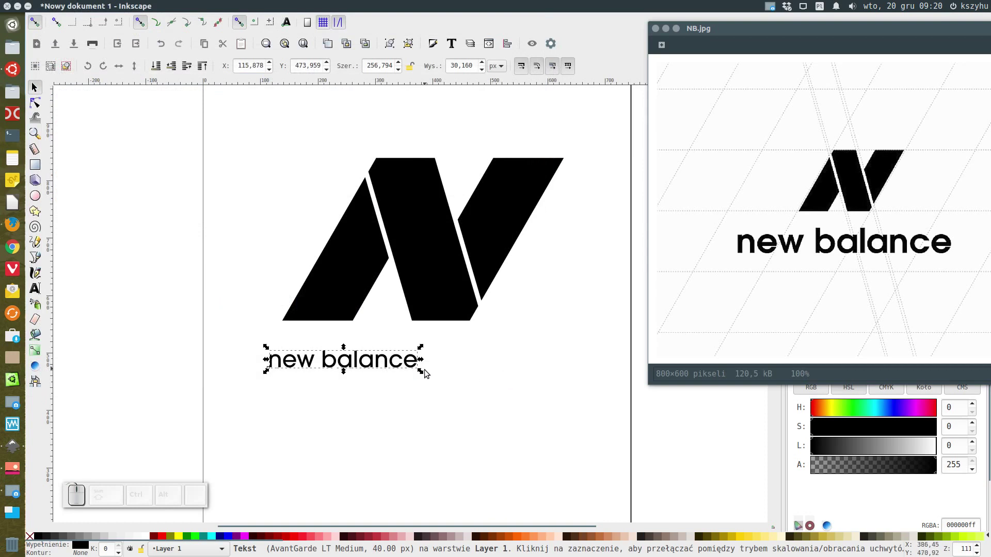
# Scale the 'new balance' text up to about 111 px so it spans the N mark's width
pyautogui.moveTo(422, 374); pyautogui.dragTo(586, 438)
pyautogui.moveTo(508, 169); pyautogui.dragTo(427, 422)
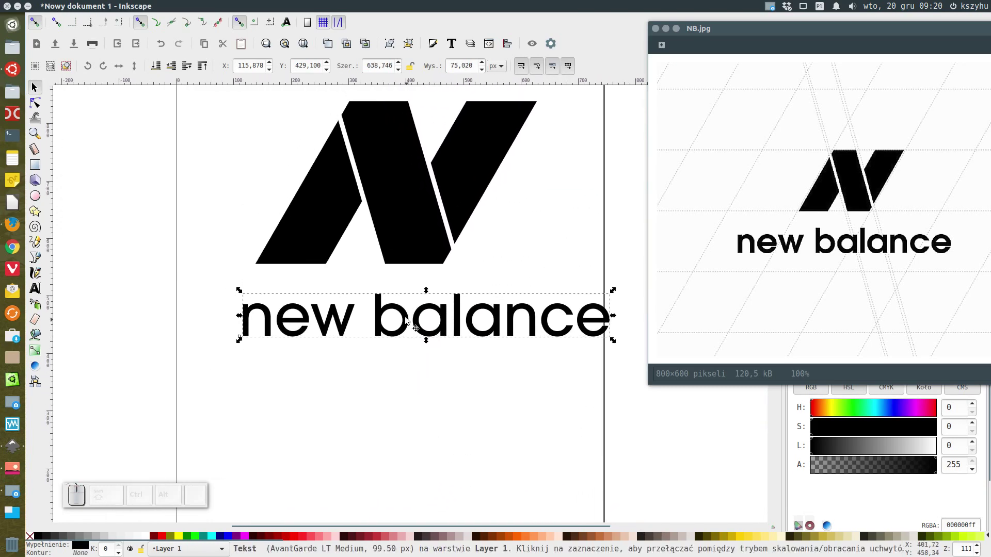
pyautogui.moveTo(410, 317); pyautogui.dragTo(513, 337)
pyautogui.moveTo(560, 337); pyautogui.dragTo(601, 389)
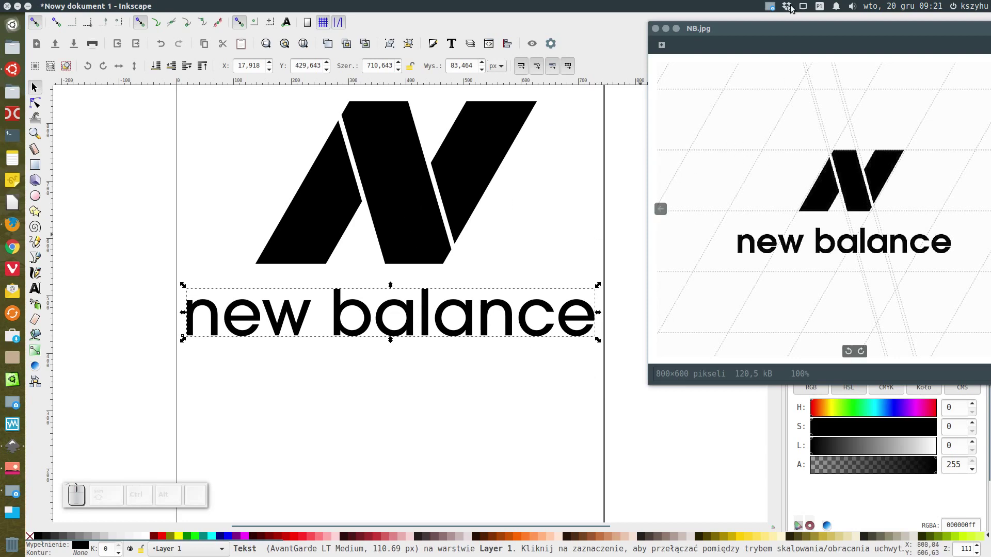
# Move the reference image aside and bring up Align and Distribute
pyautogui.moveTo(793, 33); pyautogui.dragTo(776, 384)
pyautogui.scroll(-3)
# Align the N mark and the text on a common vertical centre axis, then deselect
pyautogui.click(425, 186)
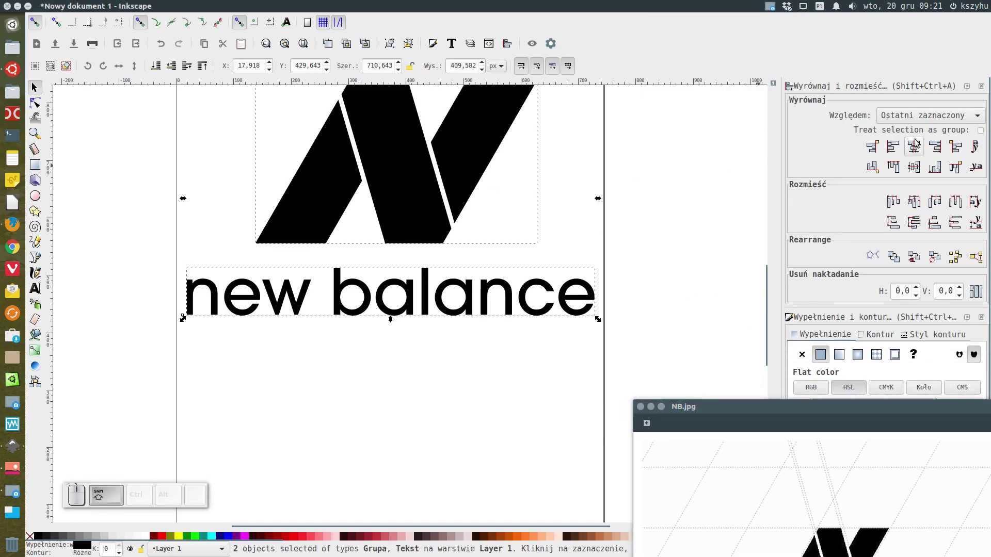
pyautogui.click(916, 144)
pyautogui.click(735, 240)
# Bring the whole page into view and place the reference image alongside for comparison
pyautogui.scroll(3)
pyautogui.scroll(-3)
pyautogui.moveTo(725, 234); pyautogui.dragTo(802, 478)
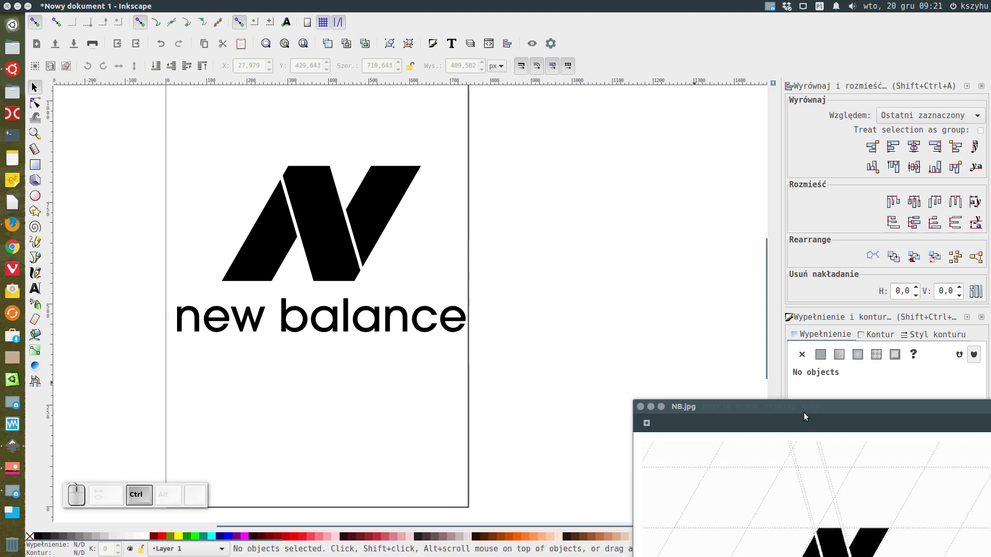
pyautogui.moveTo(805, 414); pyautogui.dragTo(712, 107)
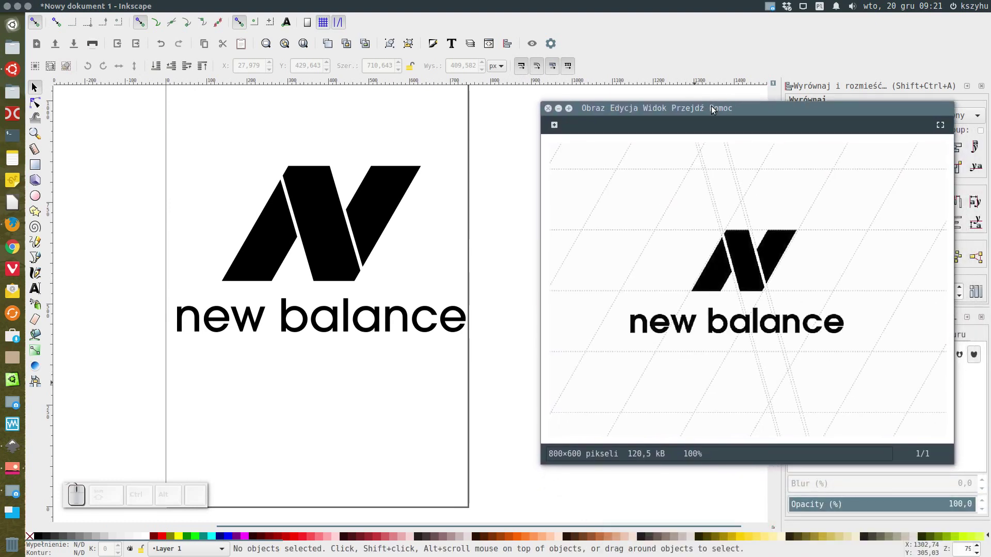